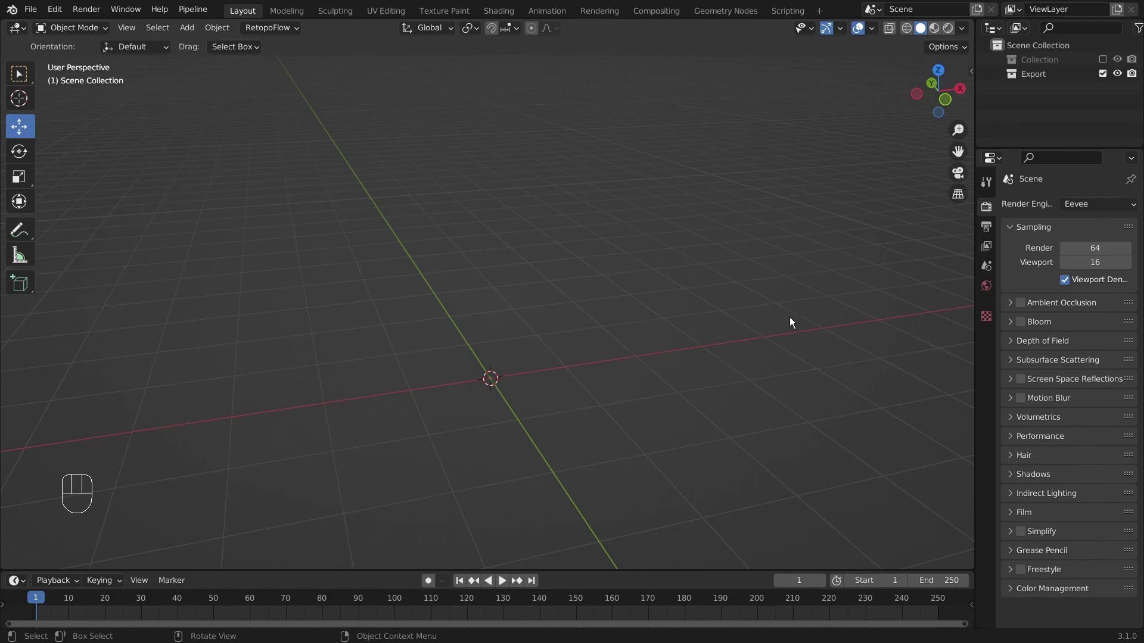
Add a cube and a new camera (Camera.001) to the empty scene.
{"action": "left_click_drag", "start_coordinate": [686, 386], "coordinate": [687, 363]}
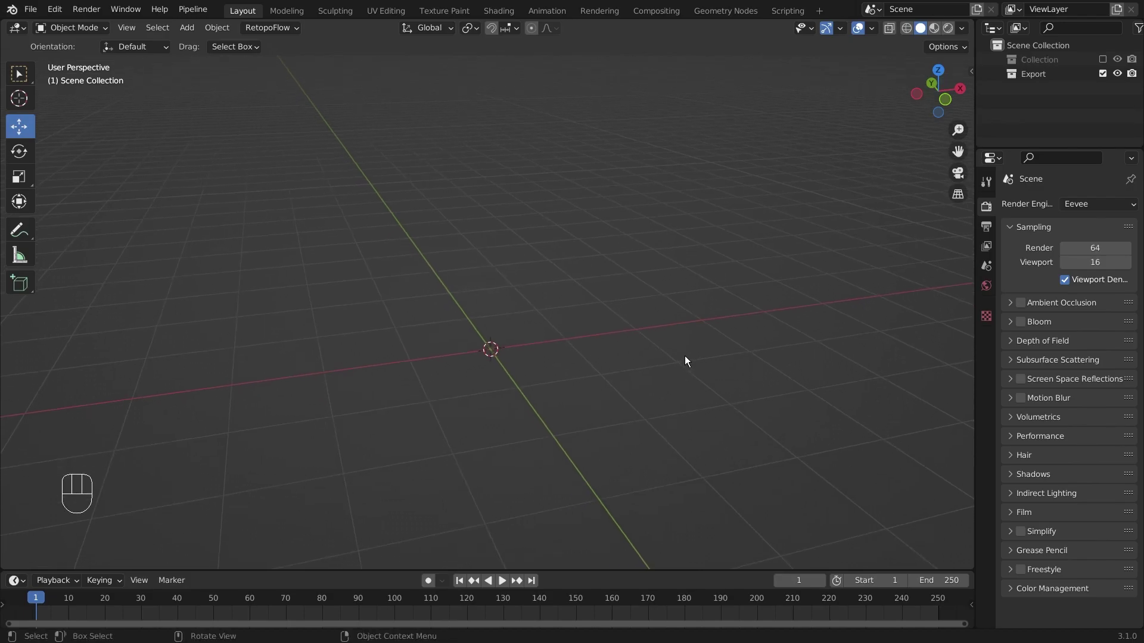
{"action": "key", "text": "shift+a"}
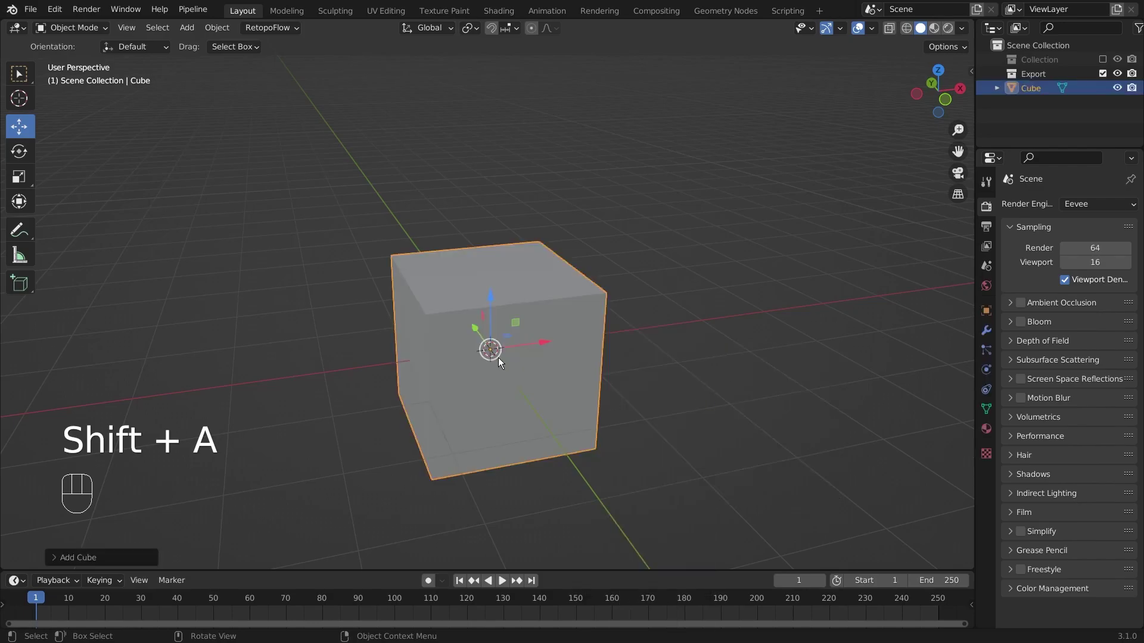
{"action": "key", "text": "shift+a"}
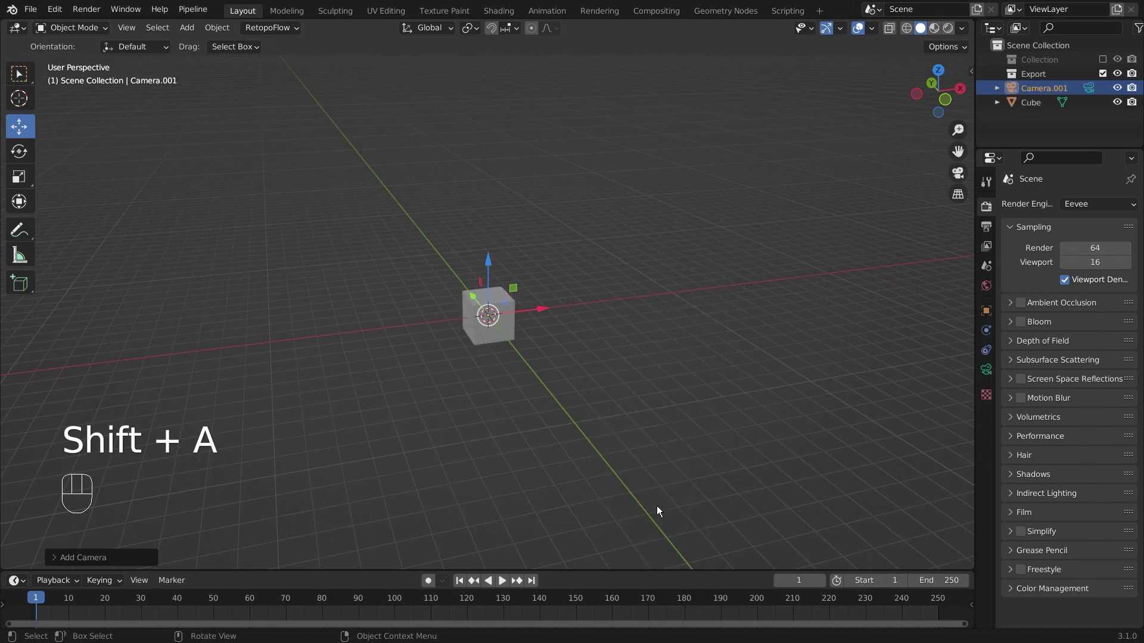
Place the camera out along the X axis and rotate it 90° about X from top view.
{"action": "left_click", "coordinate": [550, 314]}
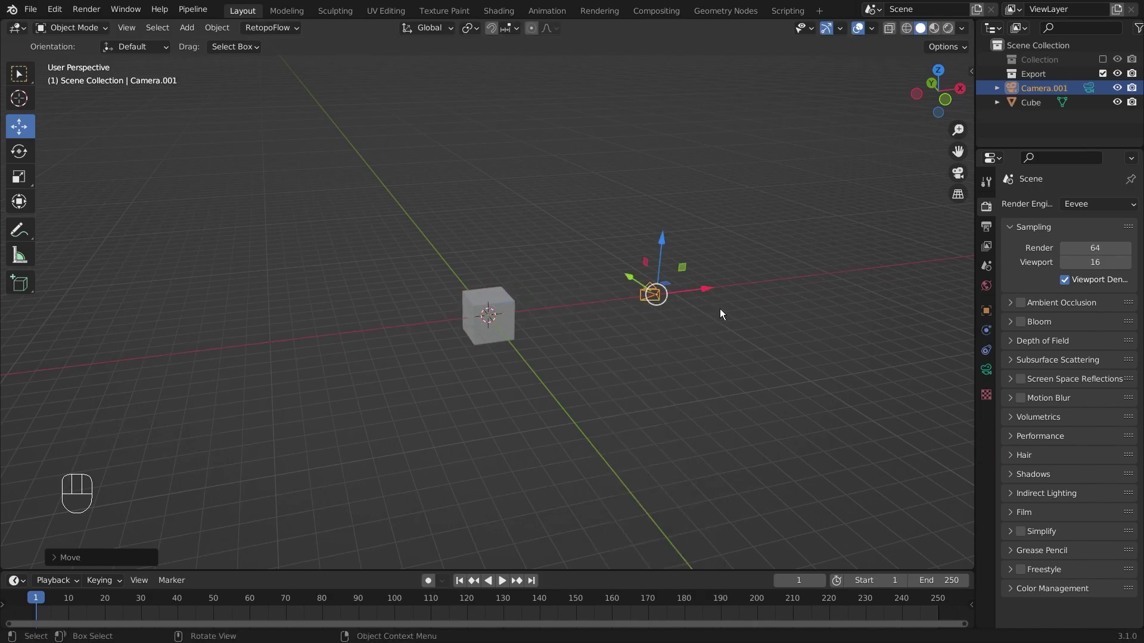
{"action": "key", "text": "KP_7"}
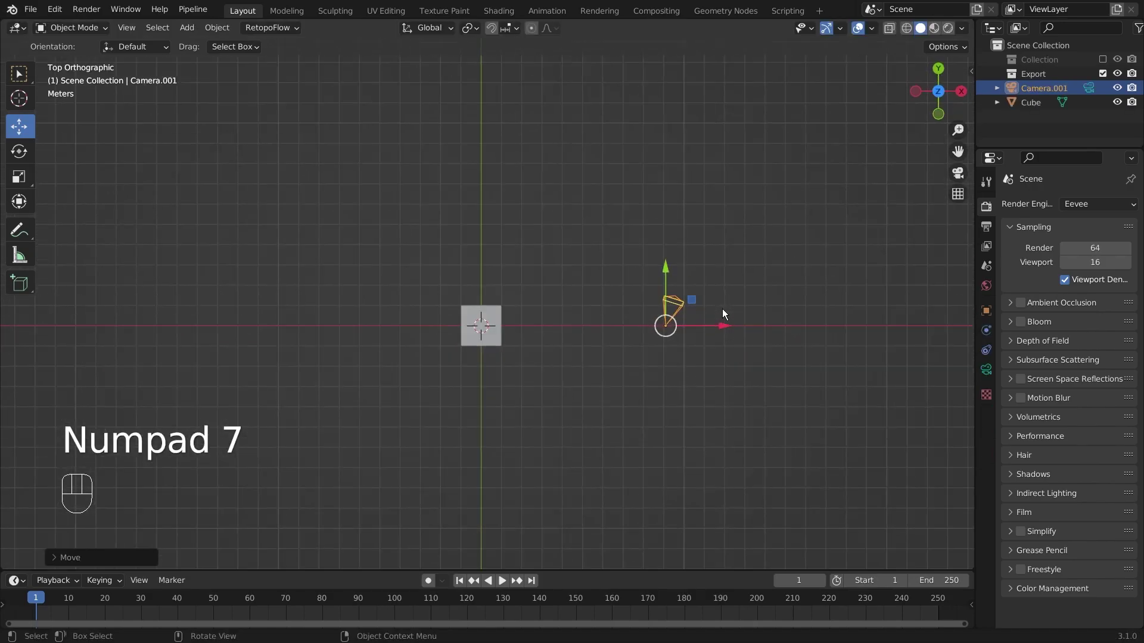
{"action": "key", "text": "alt+r"}
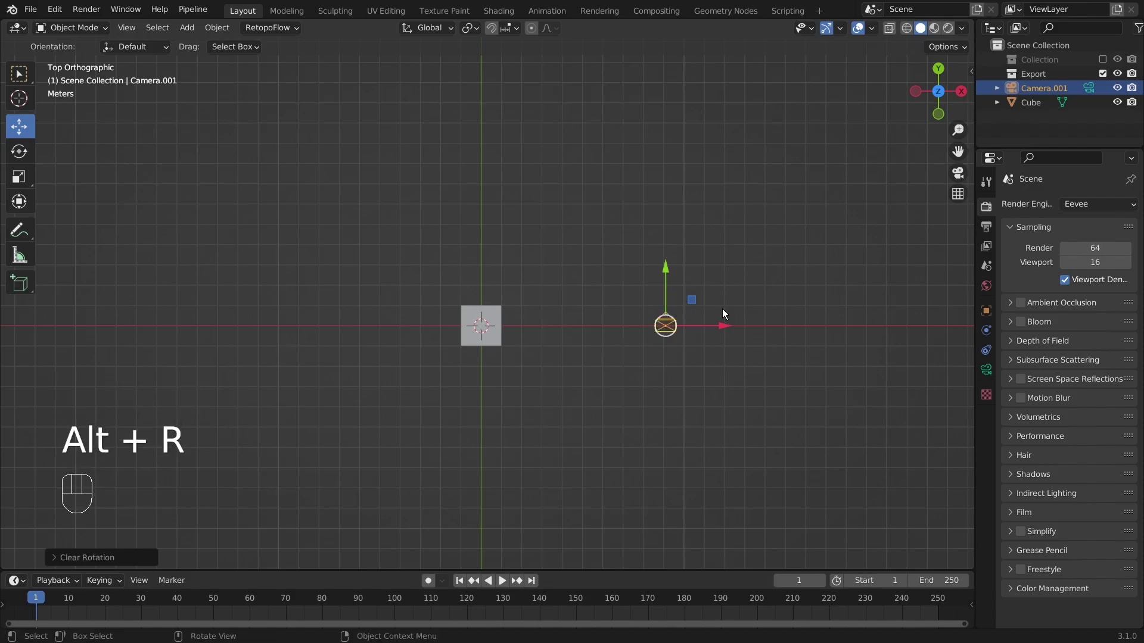
{"action": "key", "text": "r"}
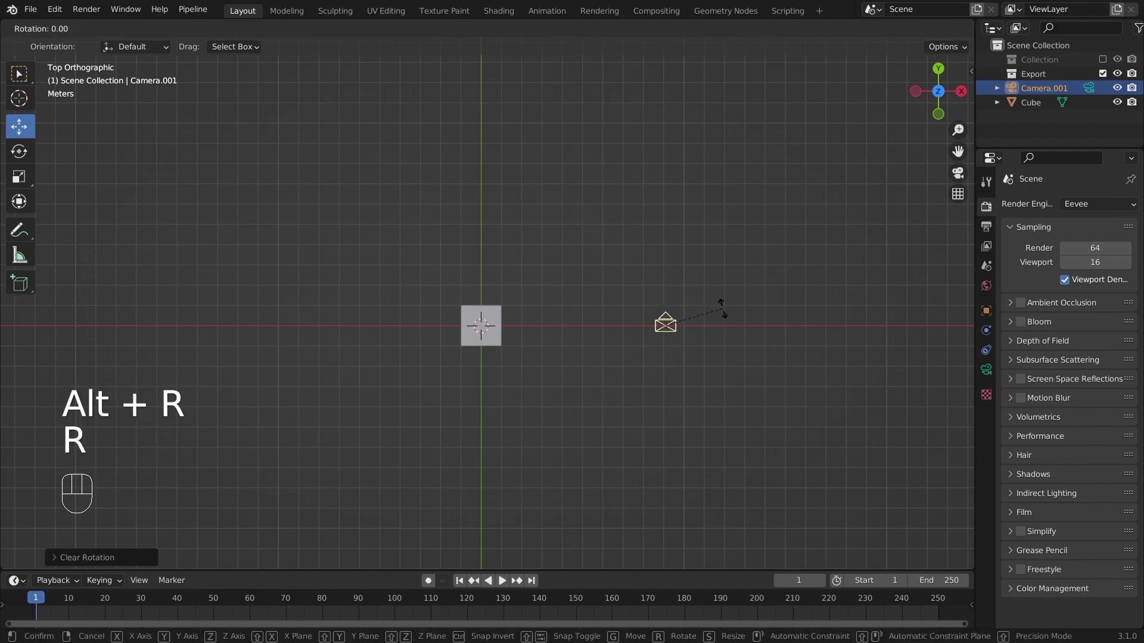
{"action": "key", "text": "x"}
{"action": "key", "text": "KP_9"}
{"action": "key", "text": "KP_0"}
{"action": "key", "text": "KP_Enter"}
Rotate the camera a further 90° about Z so it faces back toward the cube.
{"action": "left_click_drag", "start_coordinate": [685, 331], "coordinate": [631, 224]}
{"action": "key", "text": "r"}
{"action": "key", "text": "z"}
{"action": "key", "text": "KP_9"}
{"action": "key", "text": "KP_0"}
{"action": "key", "text": "KP_Enter"}
{"action": "left_click_drag", "start_coordinate": [617, 395], "coordinate": [594, 394]}
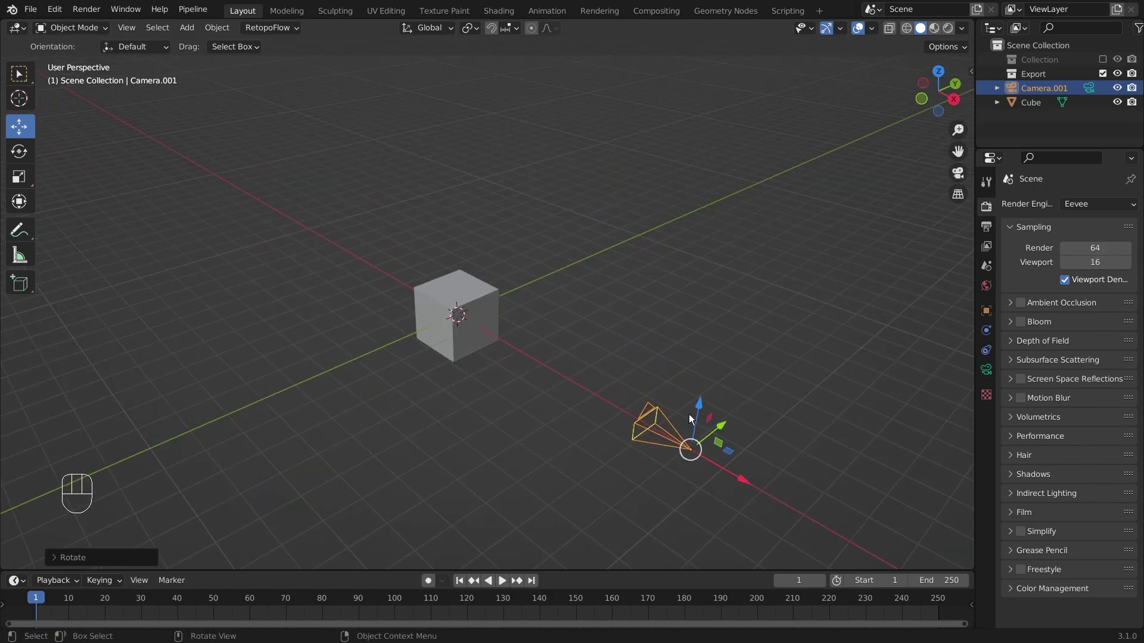
Make Camera.001 the active camera and check the cube through its view.
{"action": "key", "text": "ctrl+KP_0"}
{"action": "key", "text": "KP_0"}
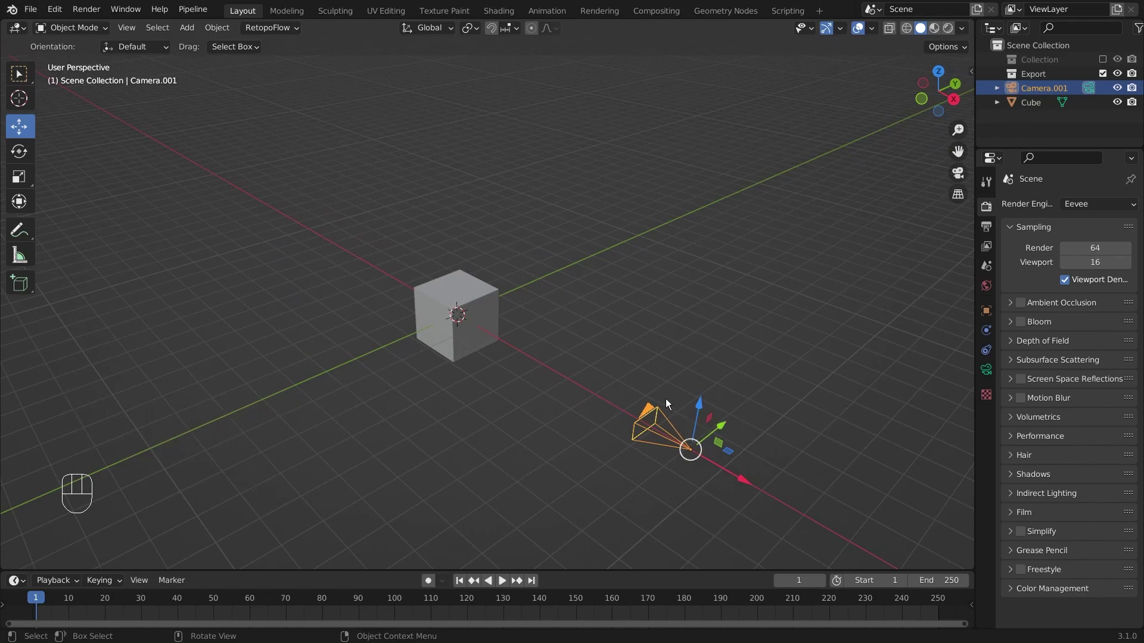
{"action": "key", "text": "KP_0"}
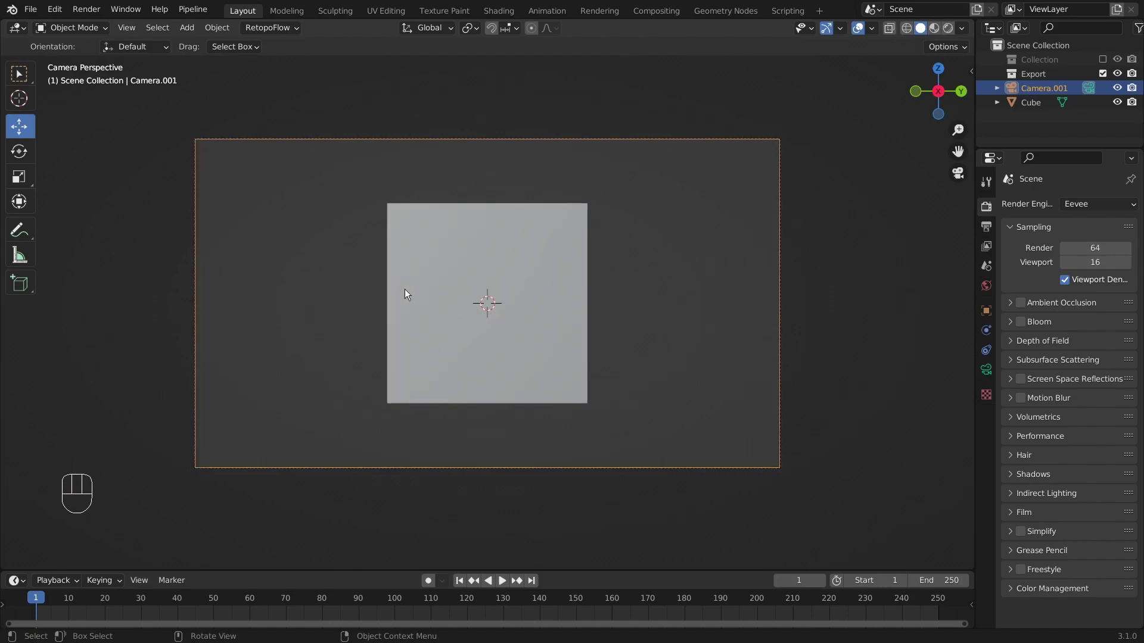
{"action": "left_click_drag", "start_coordinate": [467, 259], "coordinate": [467, 290]}
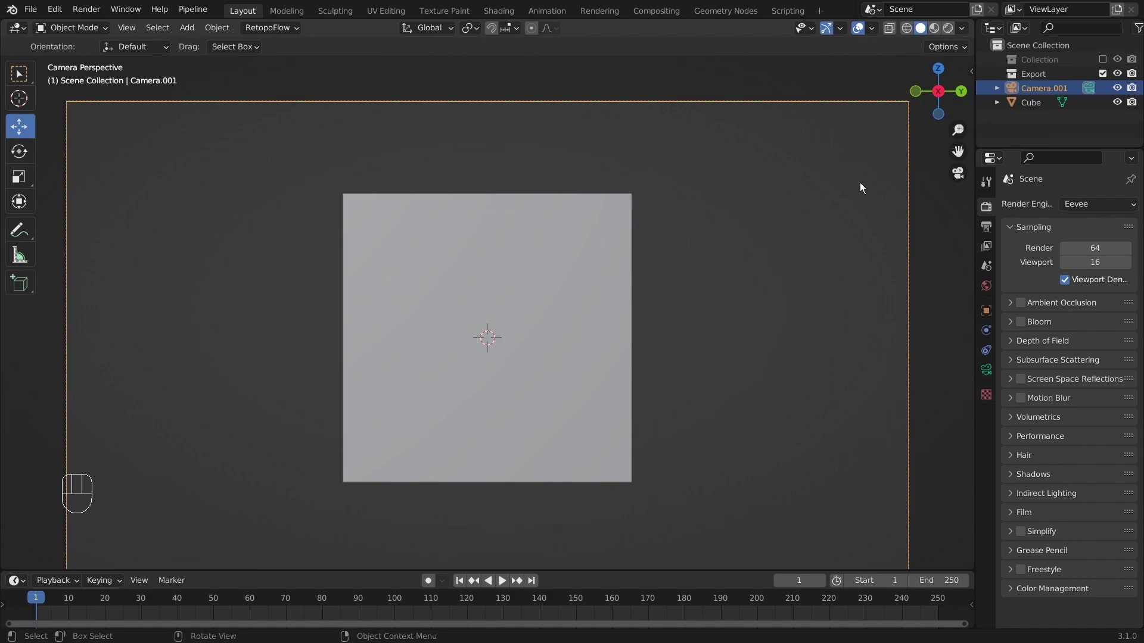
{"action": "left_click_drag", "start_coordinate": [422, 314], "coordinate": [573, 365]}
{"action": "left_click_drag", "start_coordinate": [614, 294], "coordinate": [631, 323]}
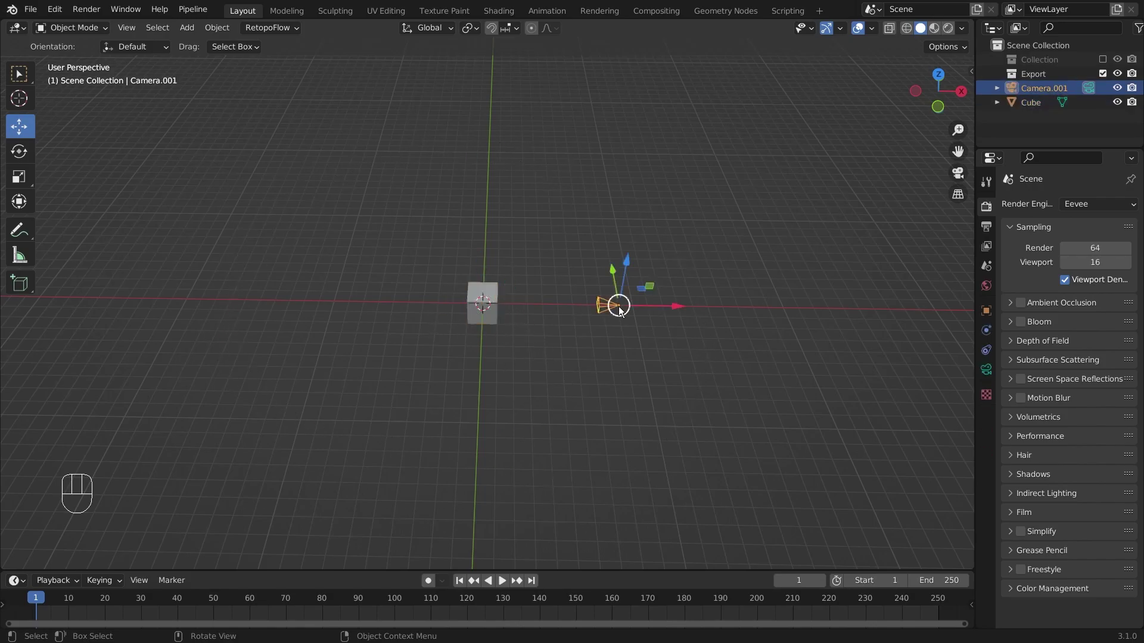
From top view, bring up the Add menu to choose an Empty type.
{"action": "key", "text": "KP_7"}
{"action": "left_click_drag", "start_coordinate": [621, 309], "coordinate": [633, 351]}
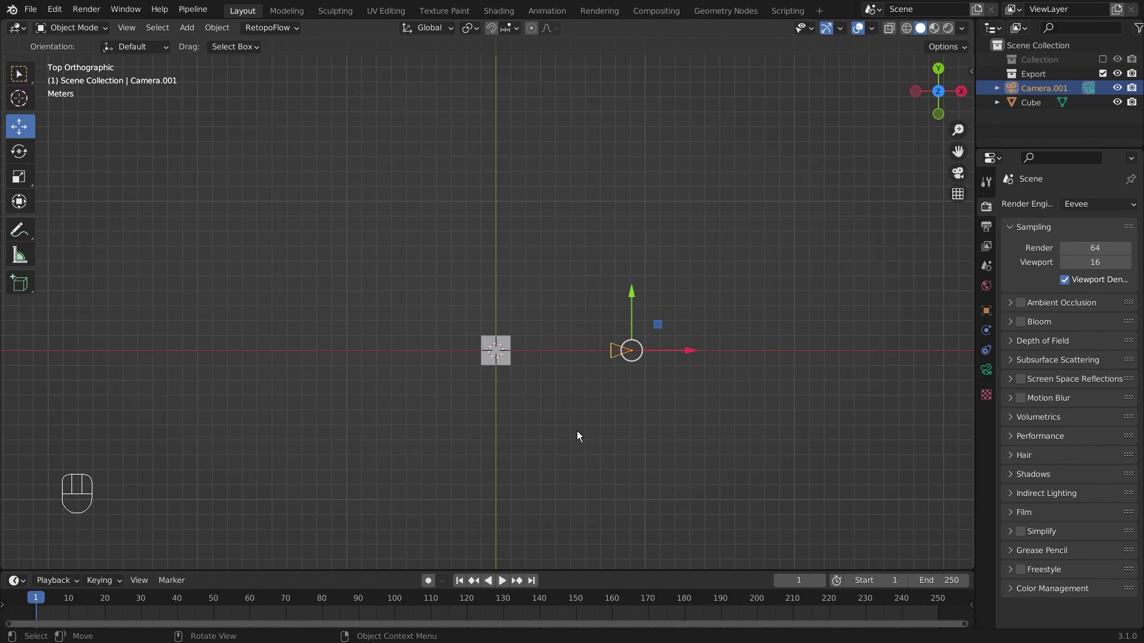
{"action": "key", "text": "shift+a"}
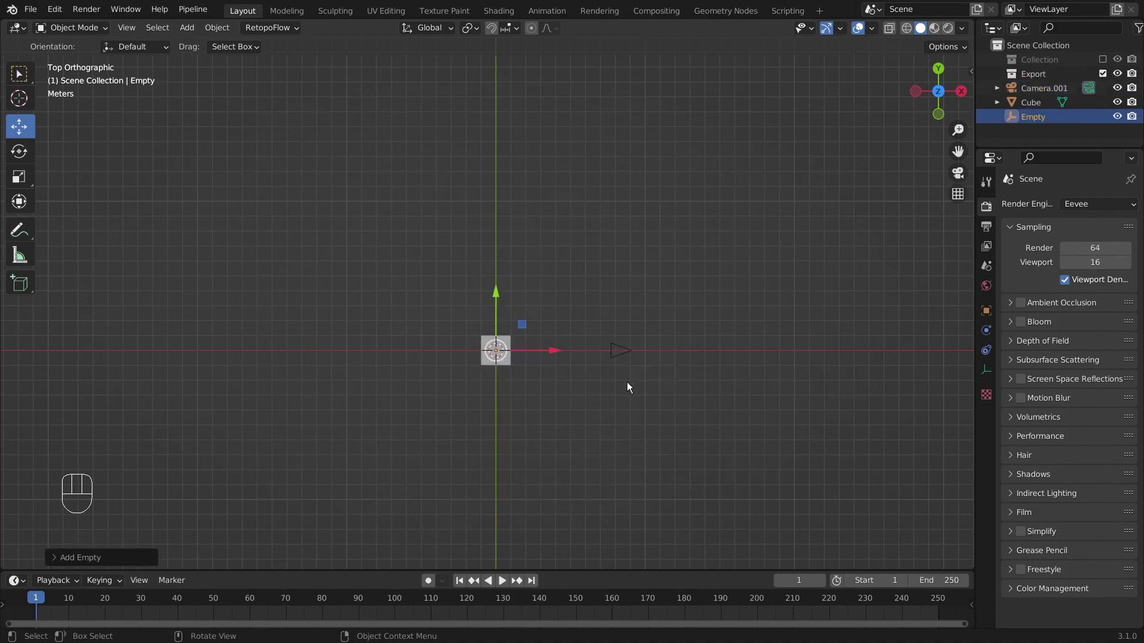
Add a Plain Axes empty at the centre, hide the cube, and parent the camera to the empty.
{"action": "left_click_drag", "start_coordinate": [568, 475], "coordinate": [548, 348]}
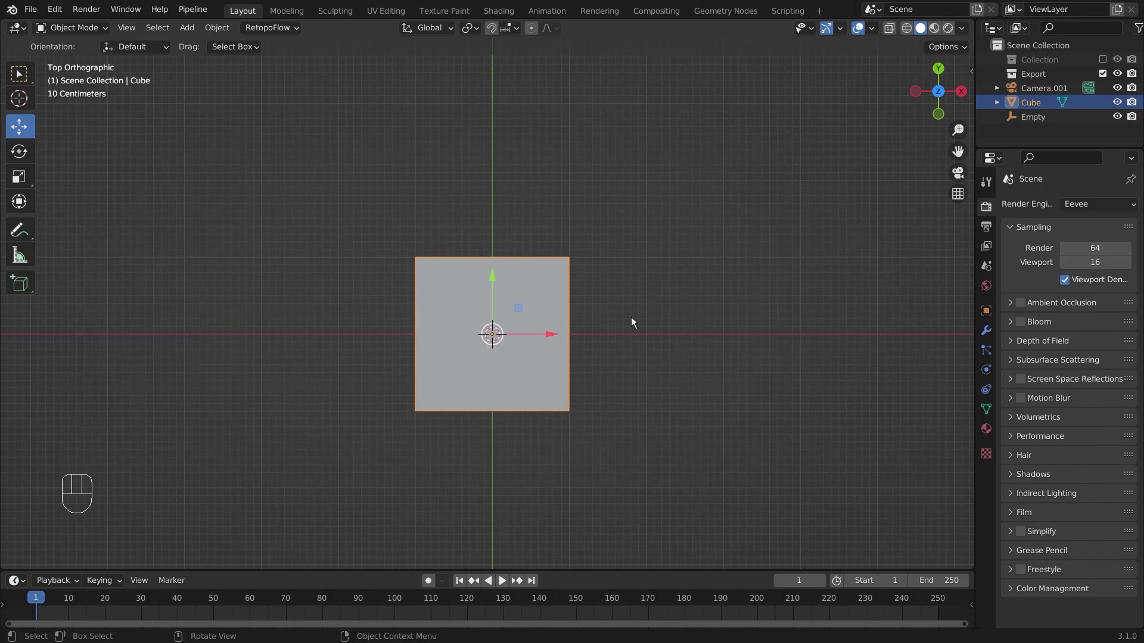
{"action": "key", "text": "h"}
{"action": "left_click_drag", "start_coordinate": [616, 408], "coordinate": [609, 299]}
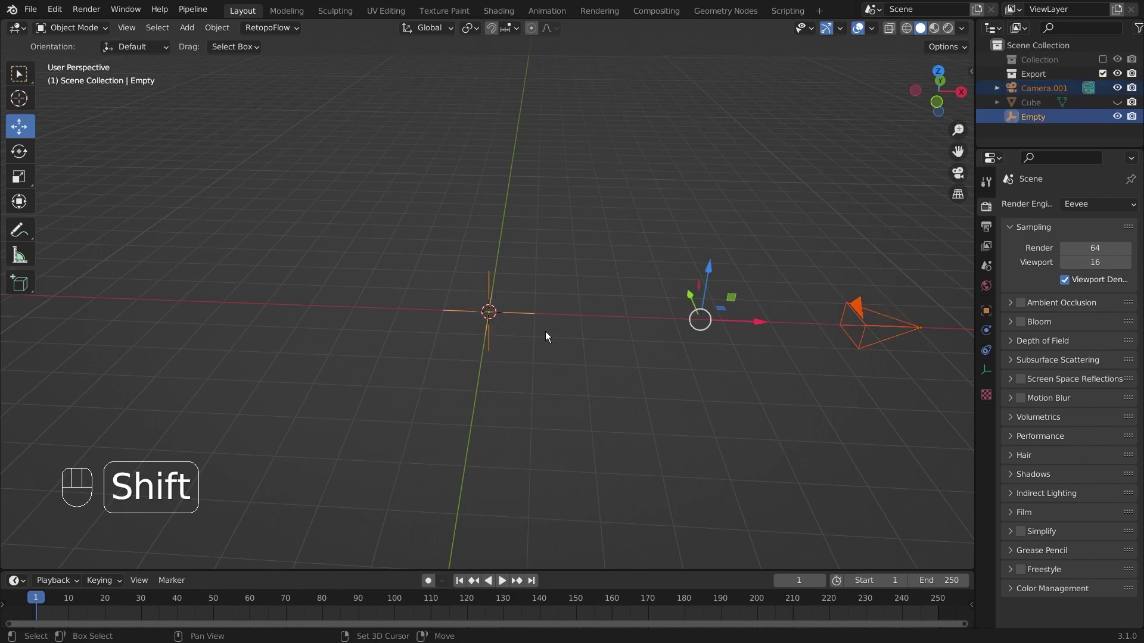
{"action": "key", "text": "ctrl+p"}
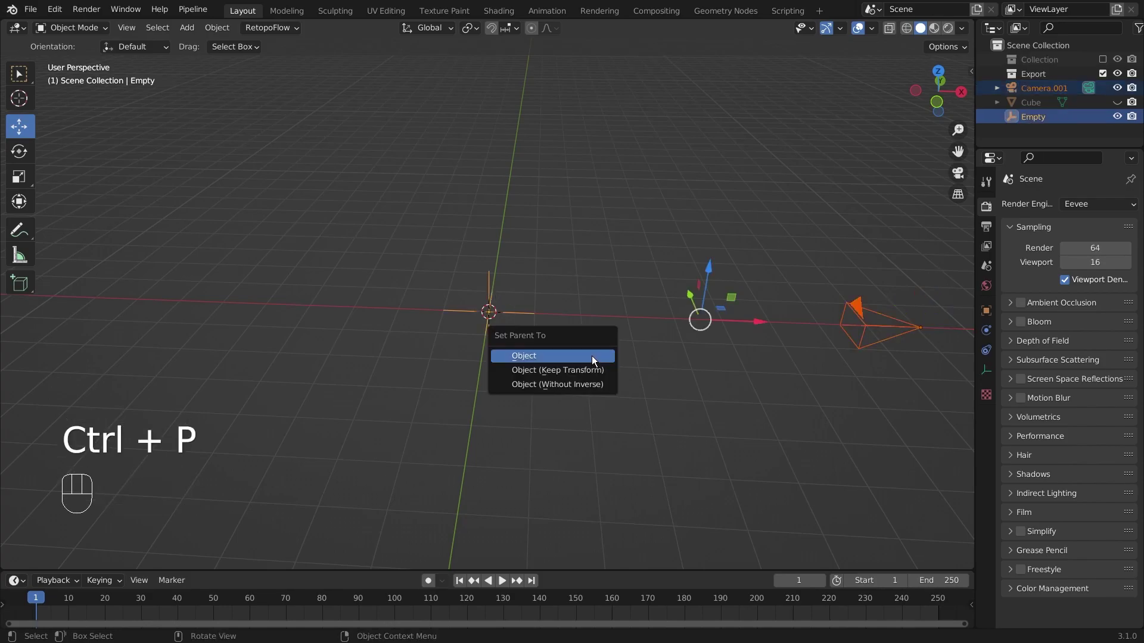
{"action": "key", "text": "KP_7"}
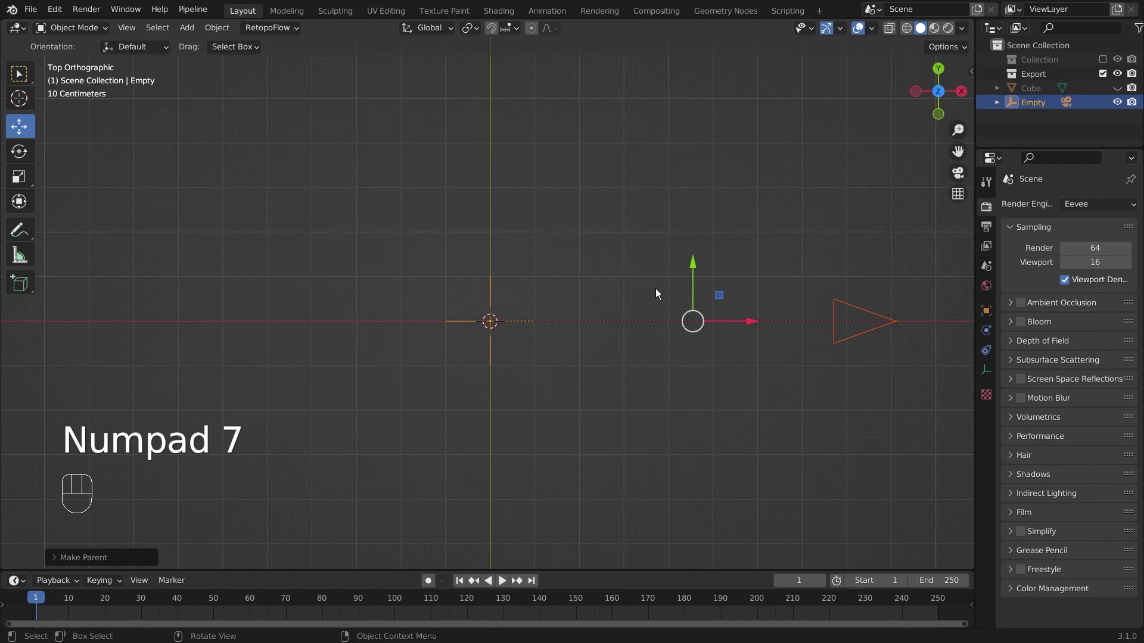
Move the camera in close beside the empty, cancelling a stray grab.
{"action": "left_click", "coordinate": [498, 336]}
{"action": "left_click_drag", "start_coordinate": [695, 320], "coordinate": [753, 403]}
{"action": "left_click_drag", "start_coordinate": [752, 402], "coordinate": [746, 309]}
{"action": "key", "text": "g"}
{"action": "right_click", "coordinate": [797, 346]}
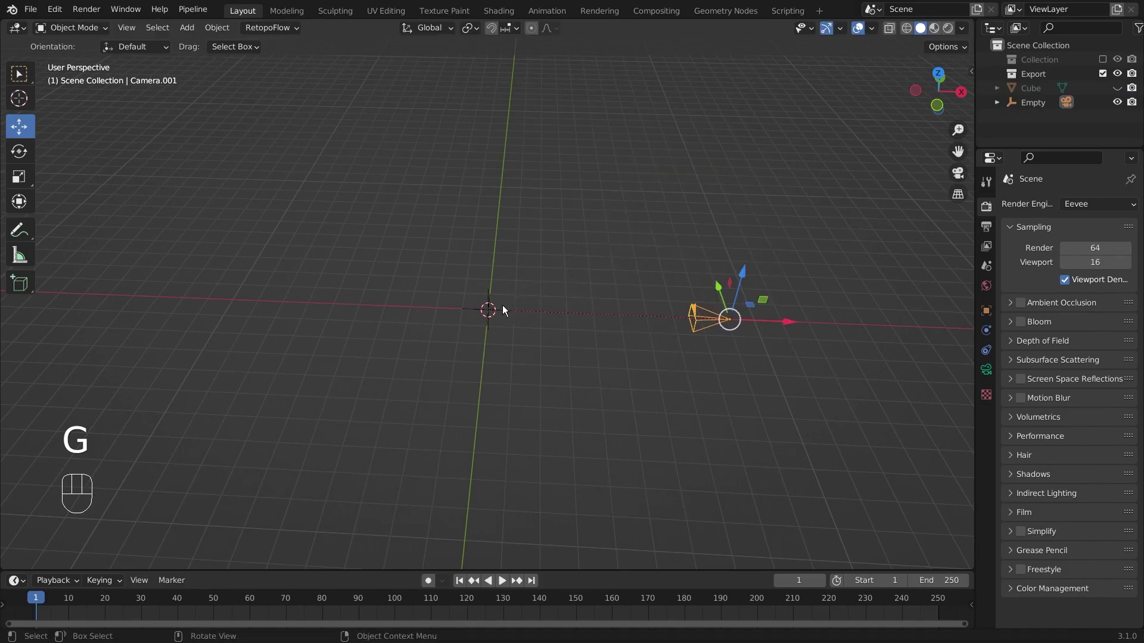
Trial-rotate the empty about Z to see the camera swing, then cancel it.
{"action": "left_click_drag", "start_coordinate": [621, 340], "coordinate": [621, 361]}
{"action": "key", "text": "r"}
{"action": "key", "text": "z"}
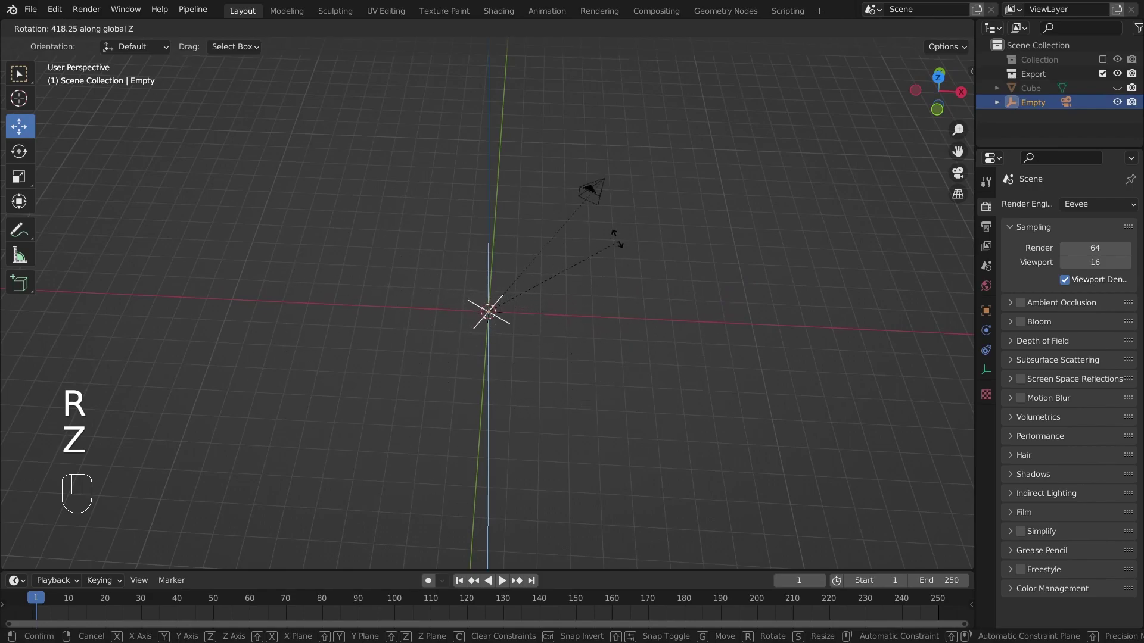
{"action": "right_click", "coordinate": [449, 370]}
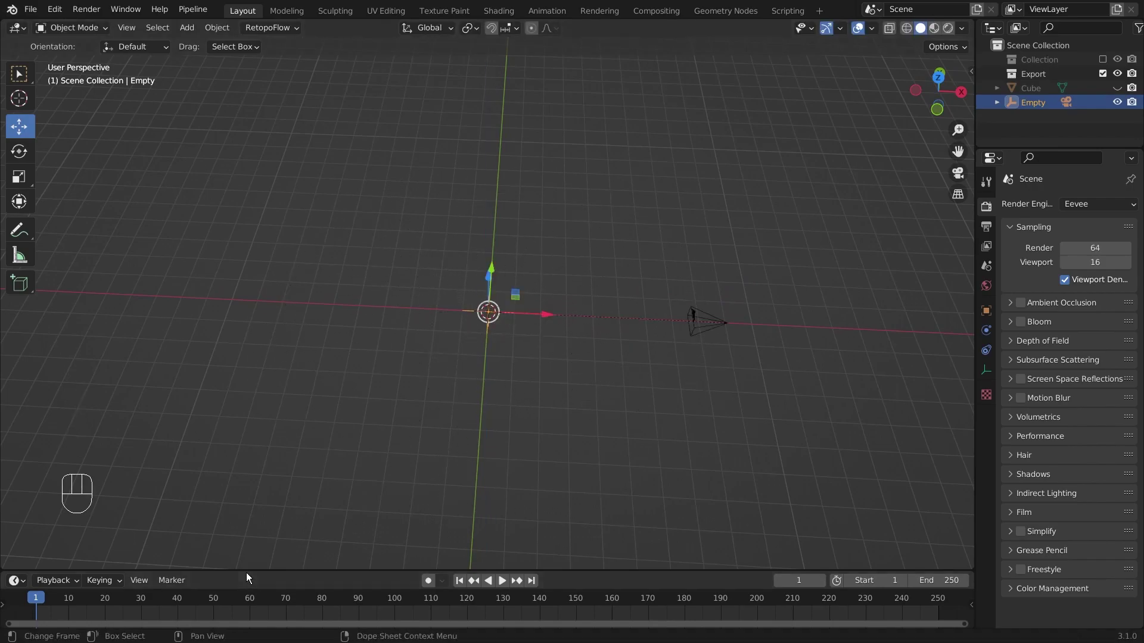
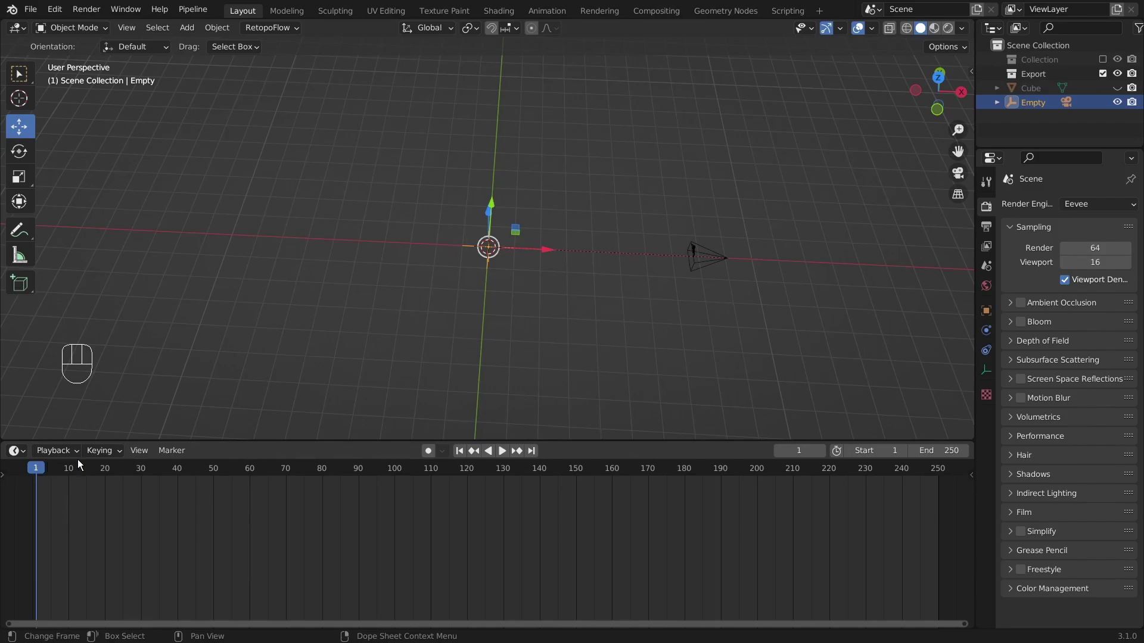
Keyframe the empty's rotation at frame 1 and move the playhead to frame 121.
{"action": "key", "text": "i"}
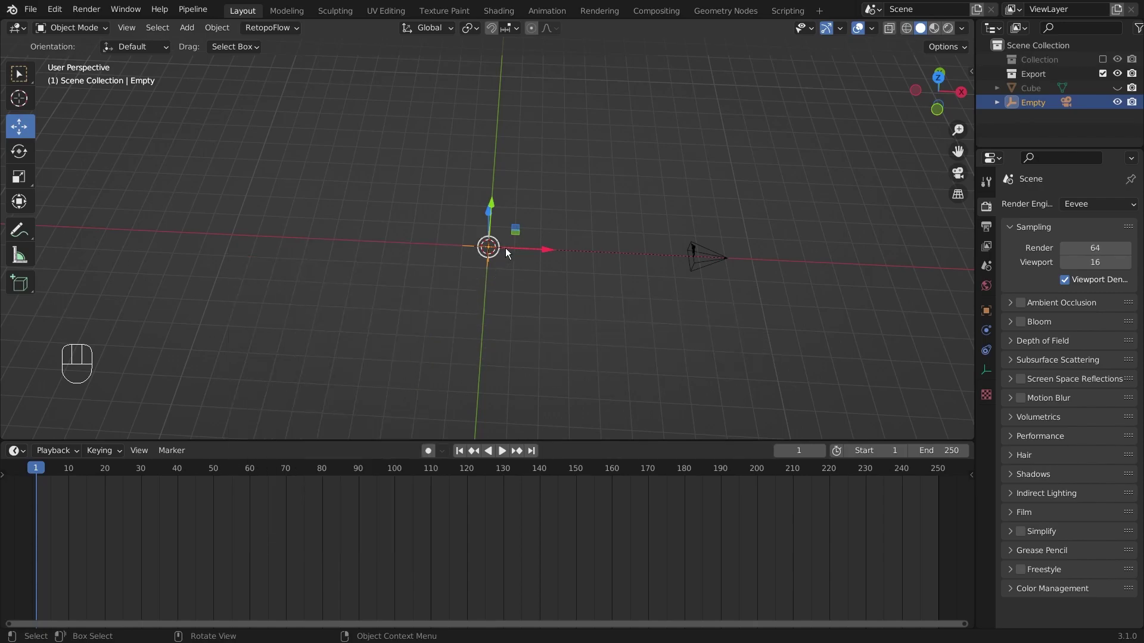
{"action": "key", "text": "i"}
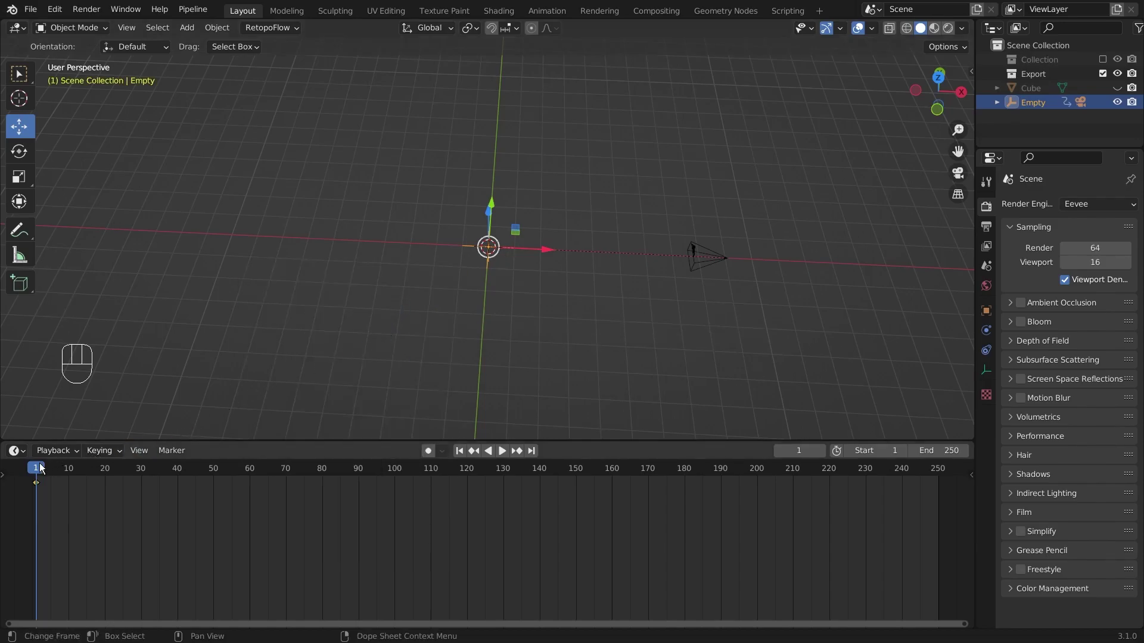
{"action": "left_click_drag", "start_coordinate": [46, 467], "coordinate": [476, 483]}
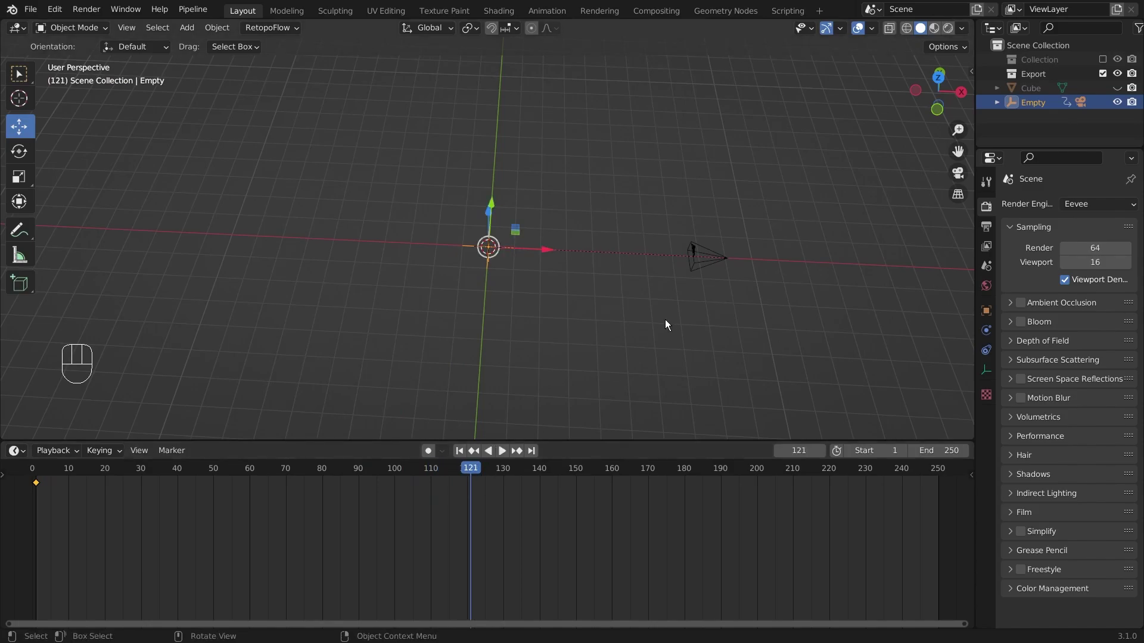
Set a full Z turn on the empty in the side panel, keyframe it near frame 121, and play back.
{"action": "key", "text": "n"}
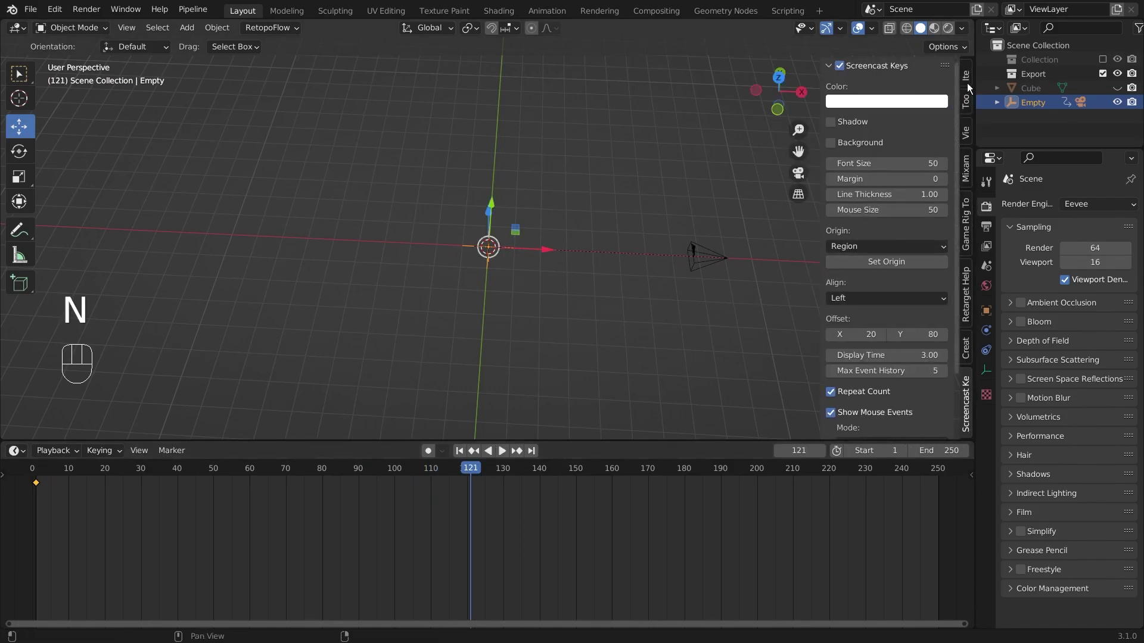
{"action": "left_click", "coordinate": [970, 82]}
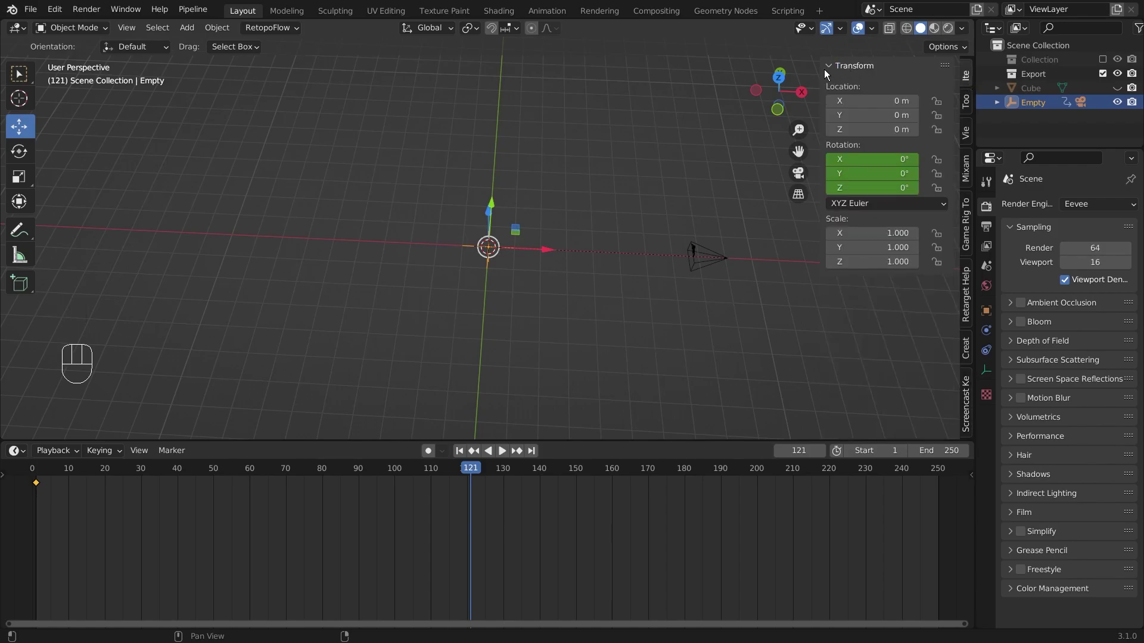
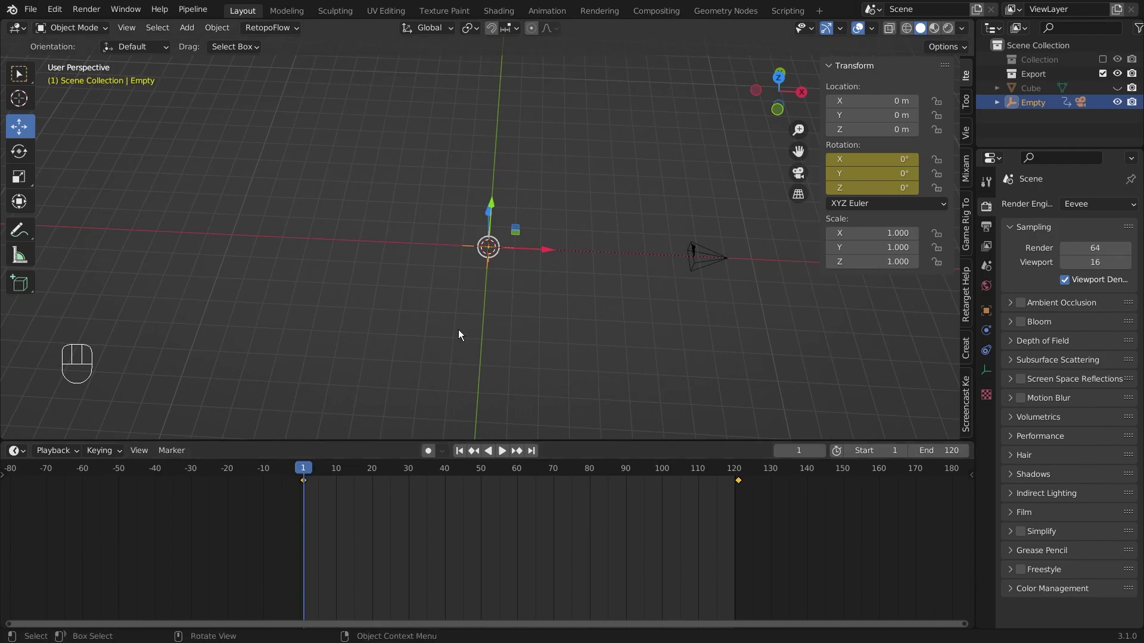
{"action": "left_click_drag", "start_coordinate": [605, 245], "coordinate": [658, 341]}
{"action": "key", "text": "space"}
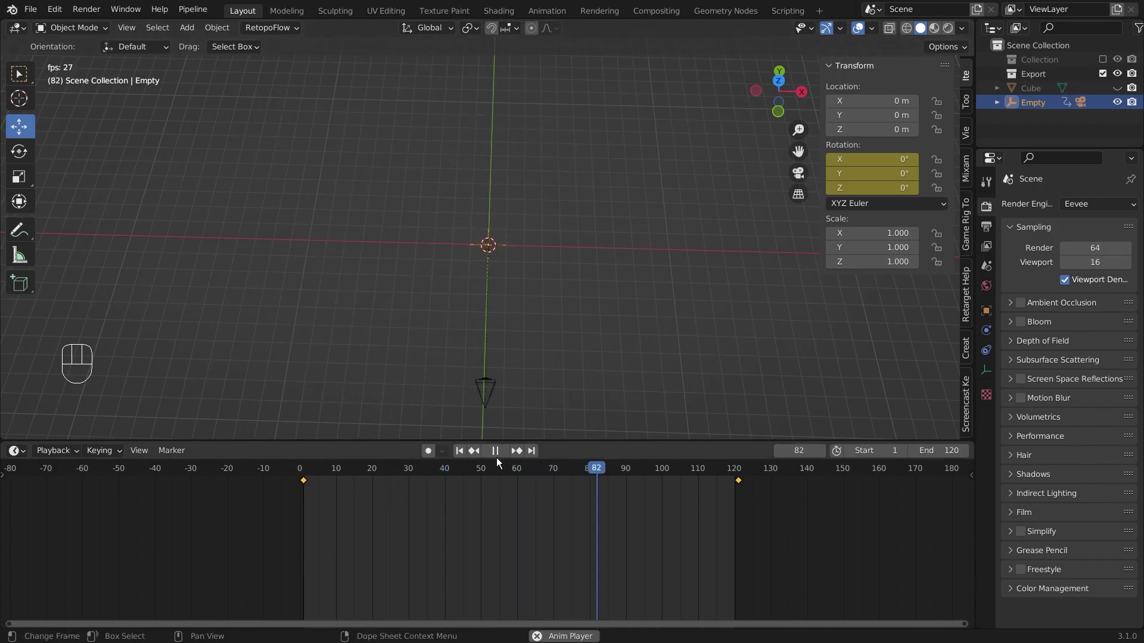
{"action": "key", "text": "space"}
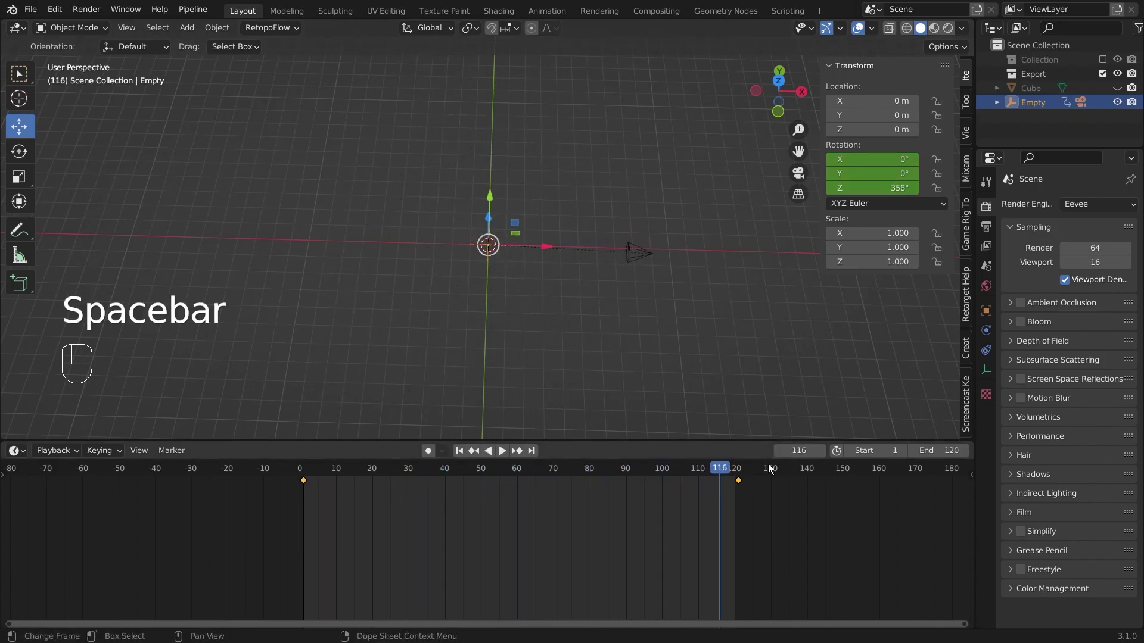
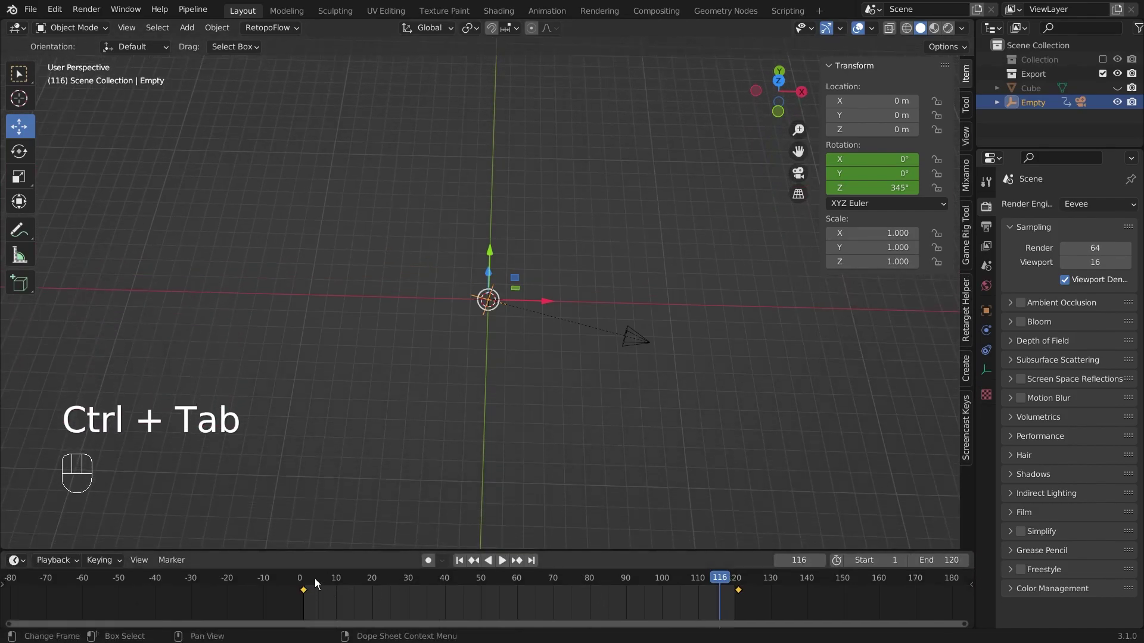
Return to frame 1 and replay the turntable with the now-linear rotation curve.
{"action": "left_click", "coordinate": [313, 581]}
{"action": "left_click", "coordinate": [309, 584]}
{"action": "key", "text": "space"}
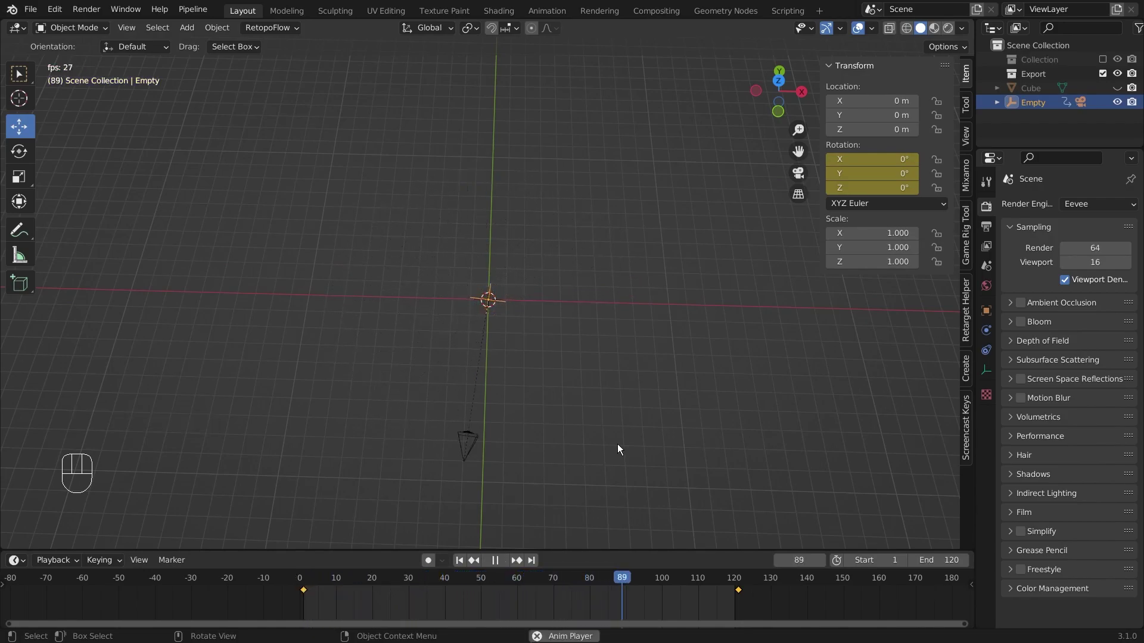
{"action": "key", "text": "space"}
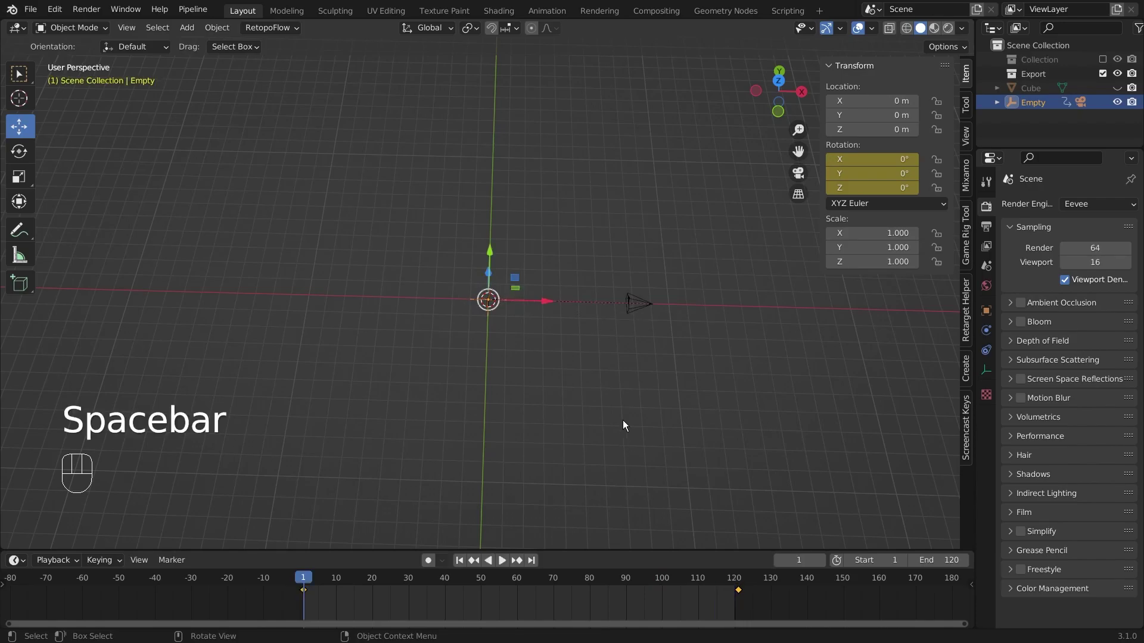
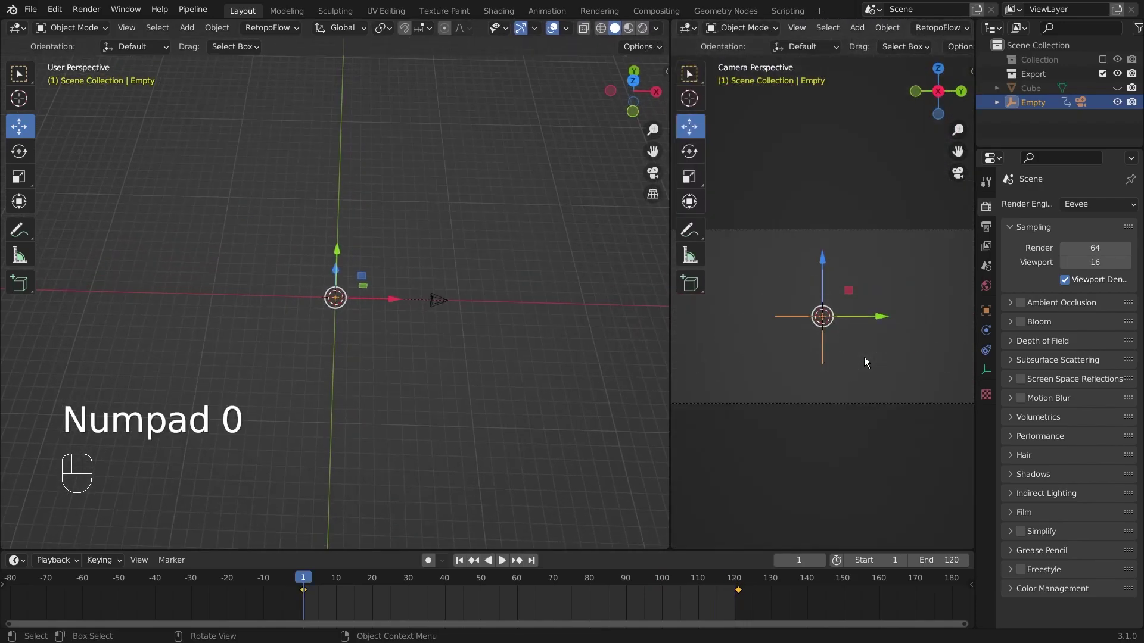
Unhide the cube and preview the turntable through the camera in the second viewport.
{"action": "key", "text": "t"}
{"action": "left_click", "coordinate": [898, 293]}
{"action": "left_click_drag", "start_coordinate": [429, 316], "coordinate": [424, 351]}
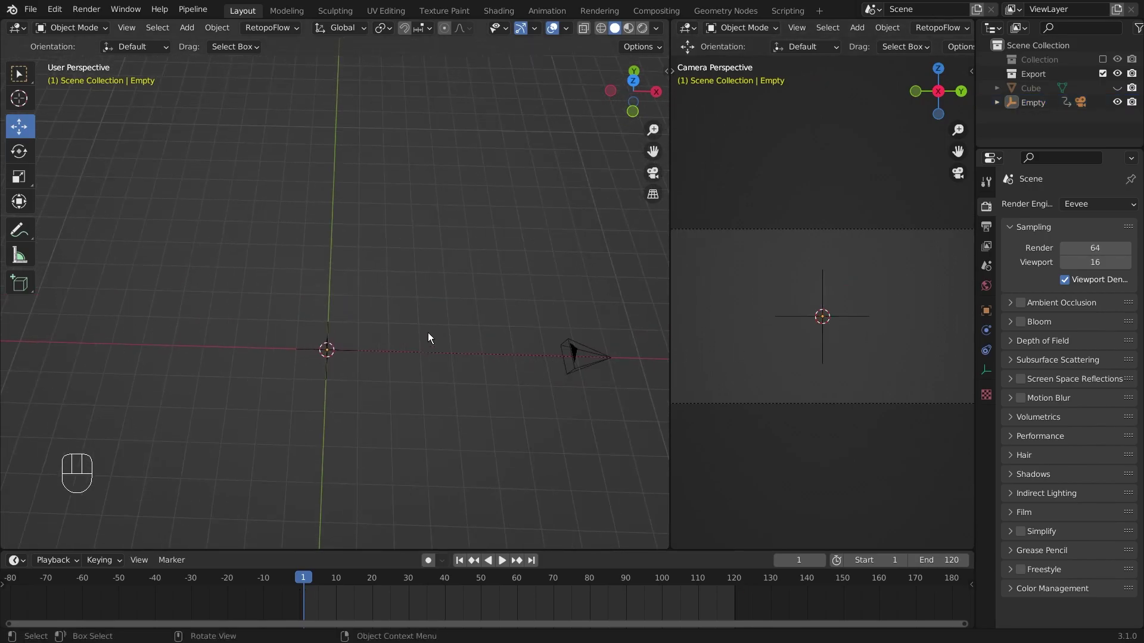
{"action": "key", "text": "alt+h"}
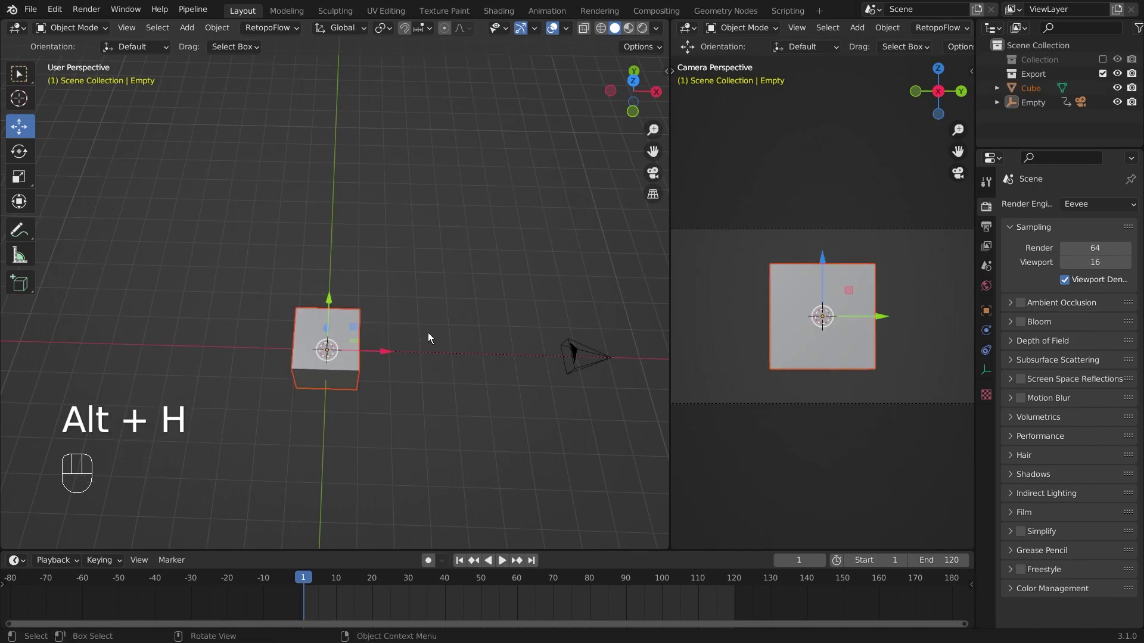
{"action": "key", "text": "alt+a"}
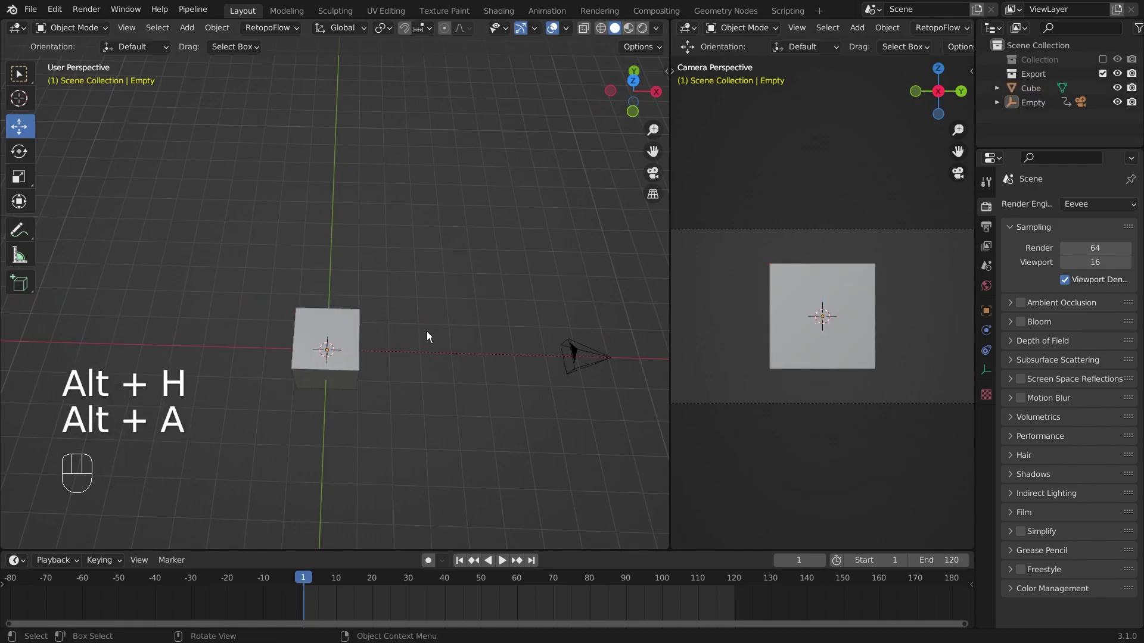
{"action": "key", "text": "space"}
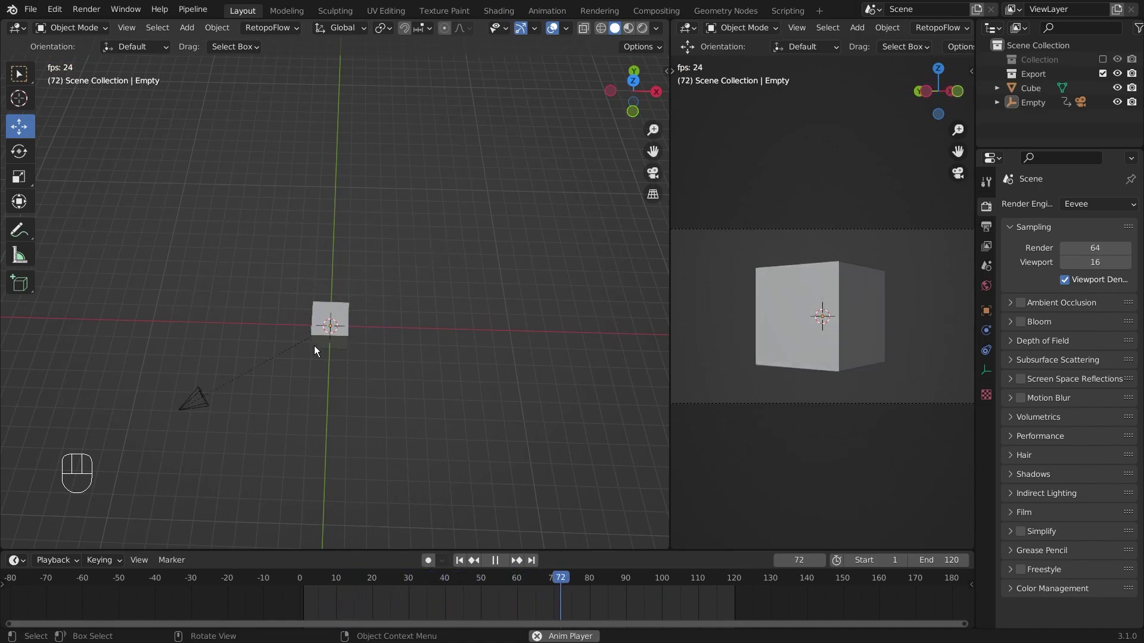
{"action": "key", "text": "space"}
Return to frame 1, switch the left view to wireframe, and select the Empty for deletion.
{"action": "left_click", "coordinate": [309, 583]}
{"action": "left_click", "coordinate": [308, 582]}
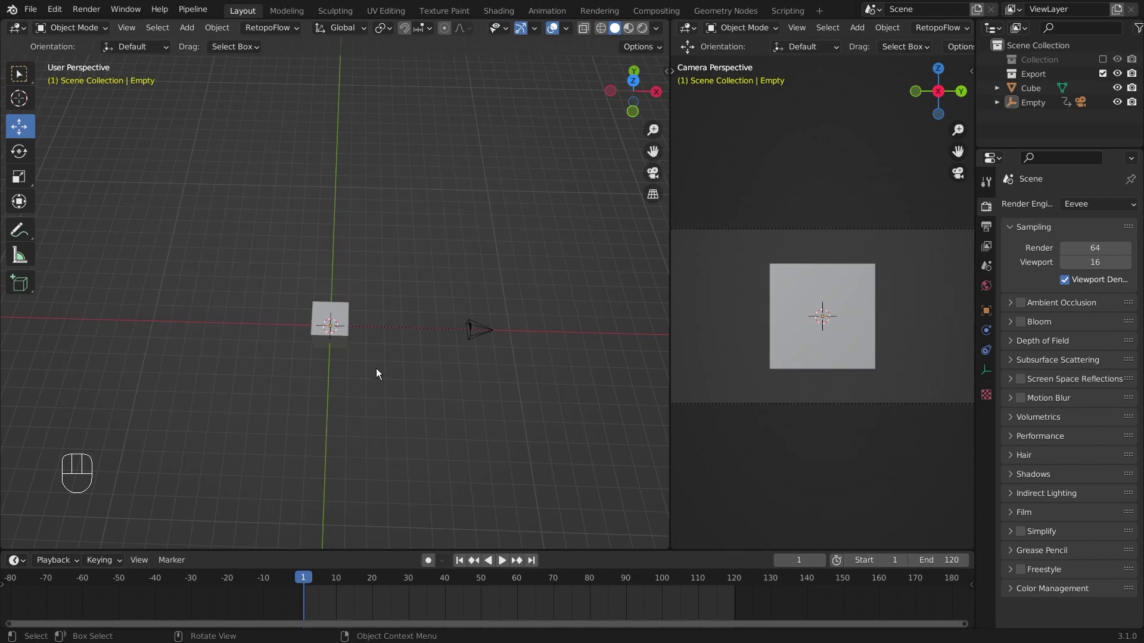
{"action": "left_click_drag", "start_coordinate": [397, 401], "coordinate": [412, 311]}
{"action": "key", "text": "z"}
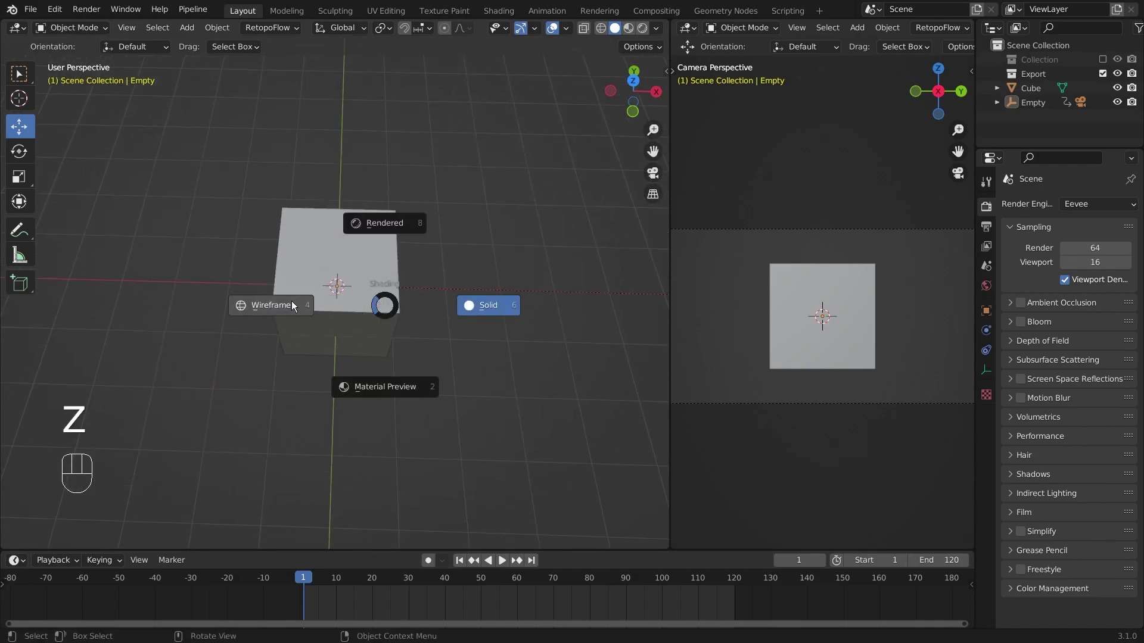
{"action": "left_click_drag", "start_coordinate": [292, 306], "coordinate": [353, 284]}
{"action": "key", "text": "x"}
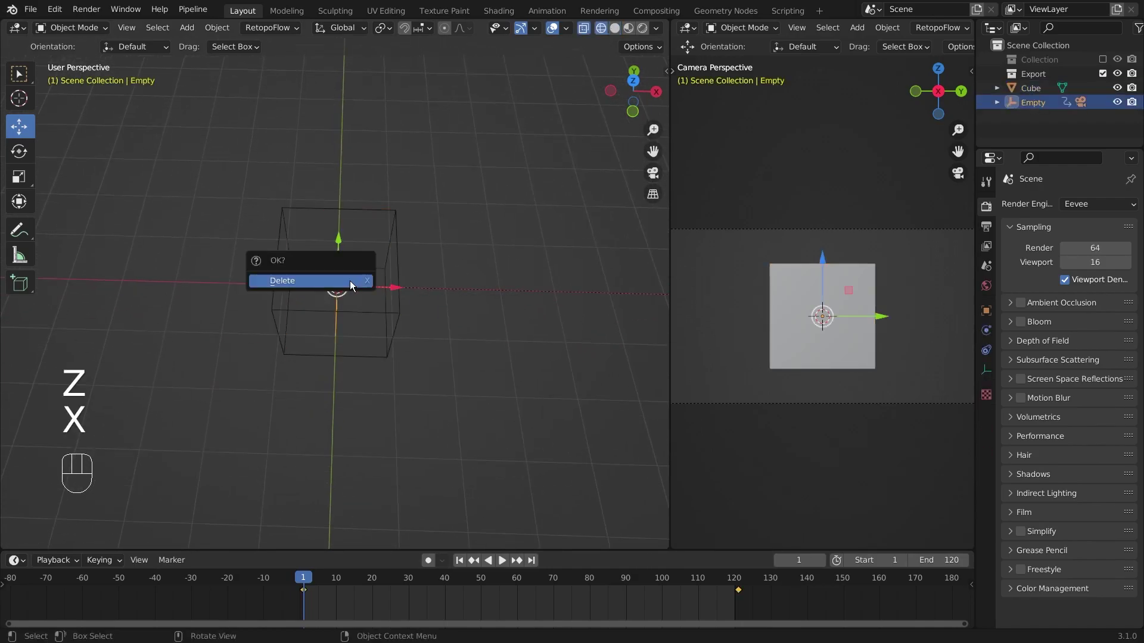
{"action": "left_click_drag", "start_coordinate": [427, 323], "coordinate": [427, 364]}
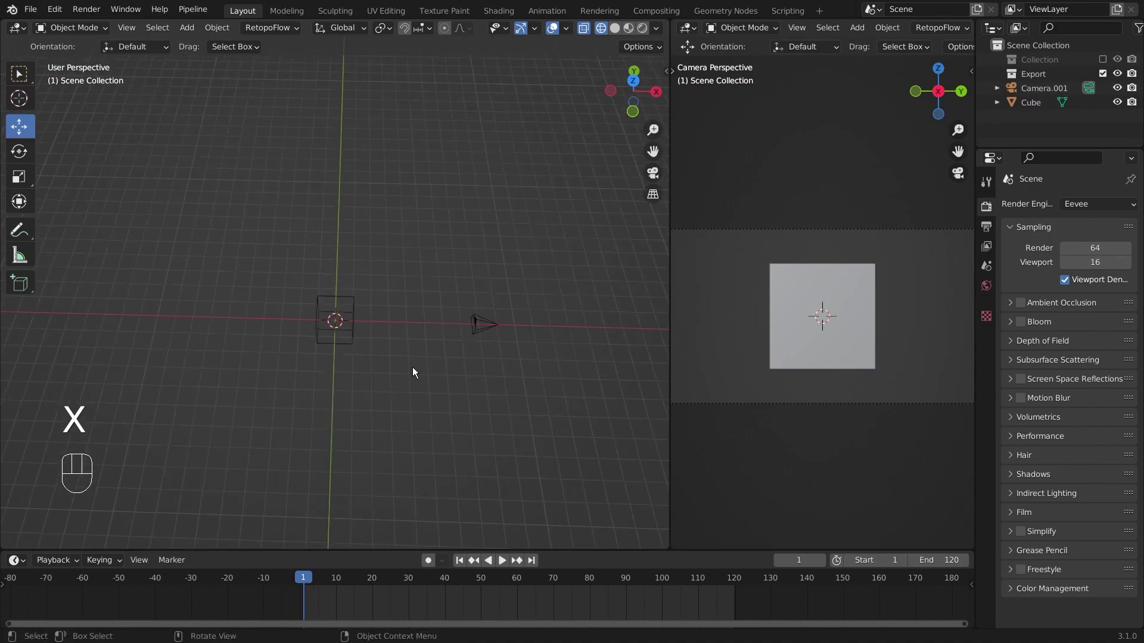
Delete the Empty, add a Bezier circle scaled to about 8.18 around the cube, and select the camera.
{"action": "key", "text": "z"}
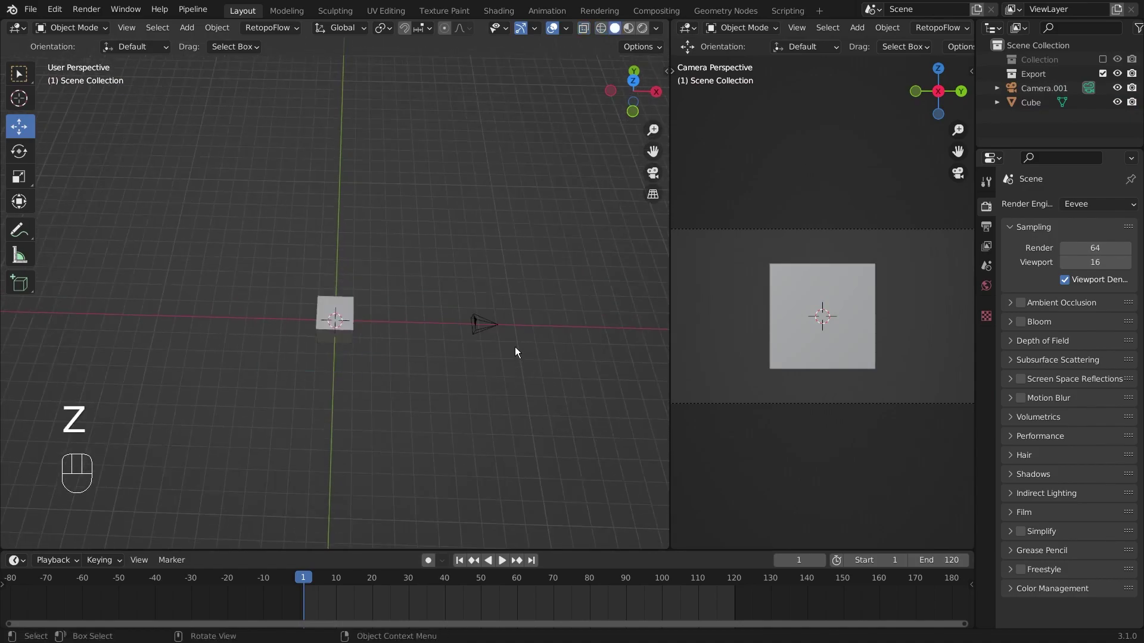
{"action": "key", "text": "shift+a"}
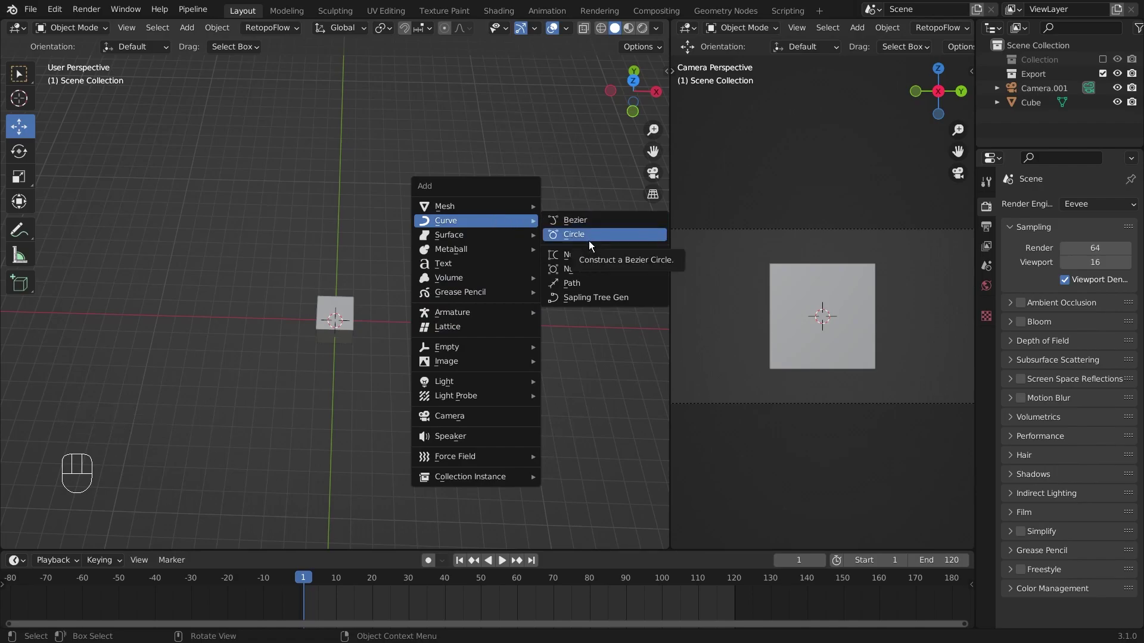
{"action": "key", "text": "s"}
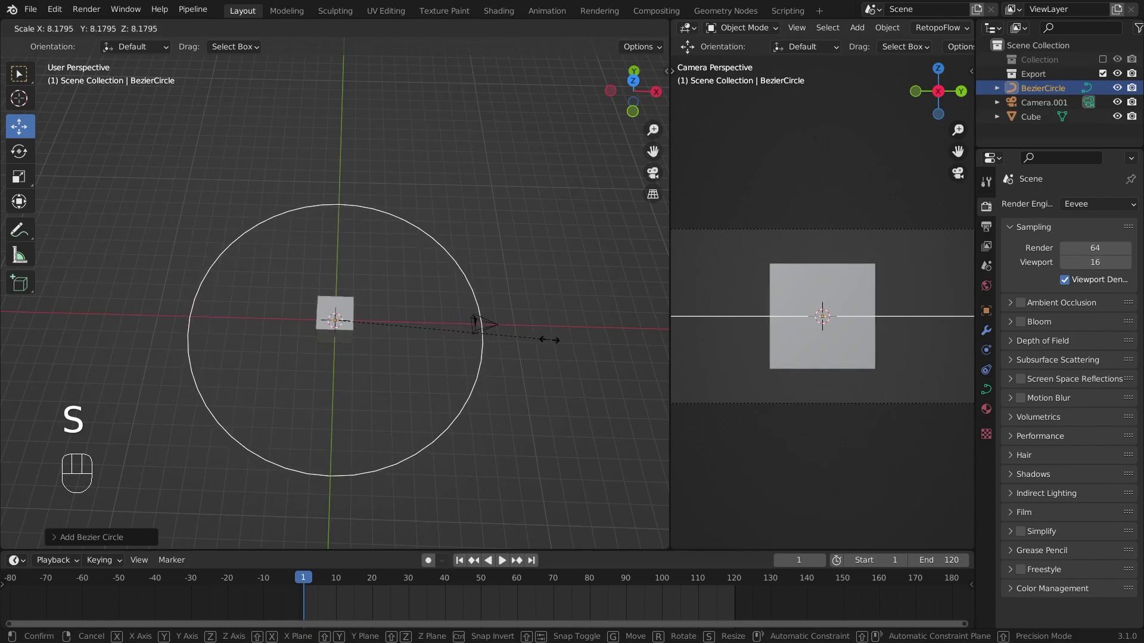
{"action": "left_click", "coordinate": [552, 346]}
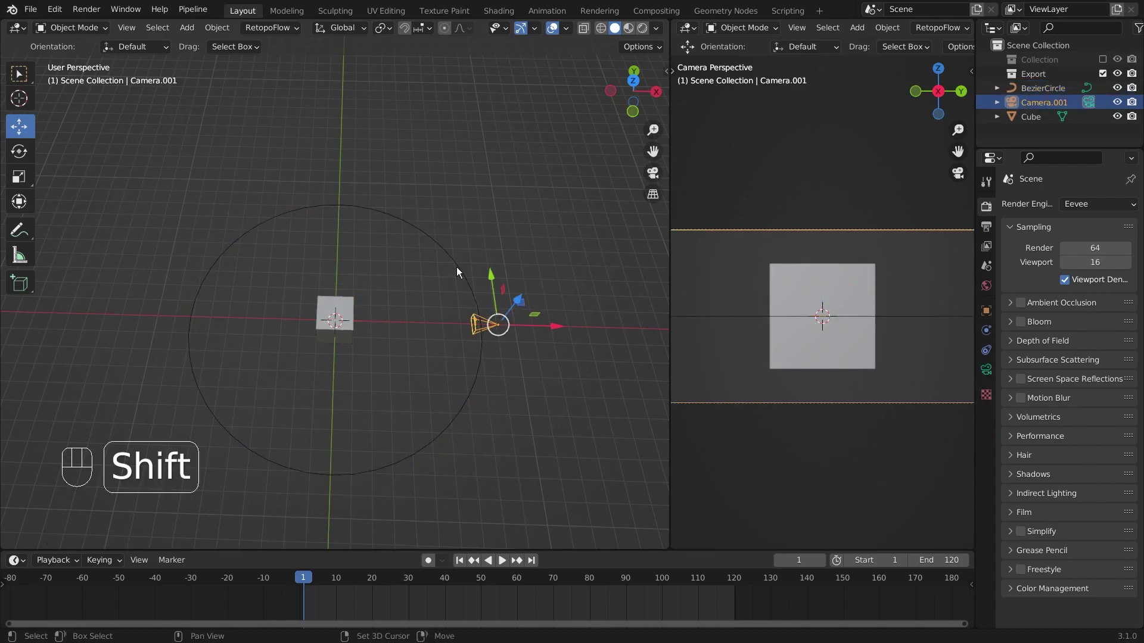
Parent Camera.001 to the Bezier circle with Follow Path.
{"action": "left_click_drag", "start_coordinate": [460, 271], "coordinate": [489, 323]}
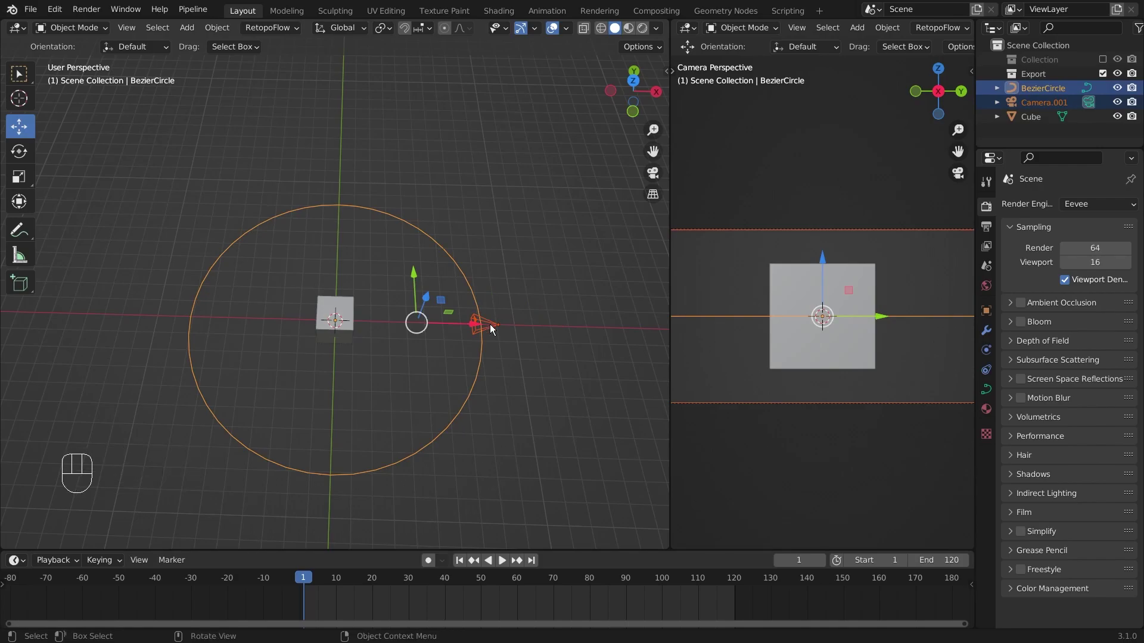
{"action": "key", "text": "ctrl+p"}
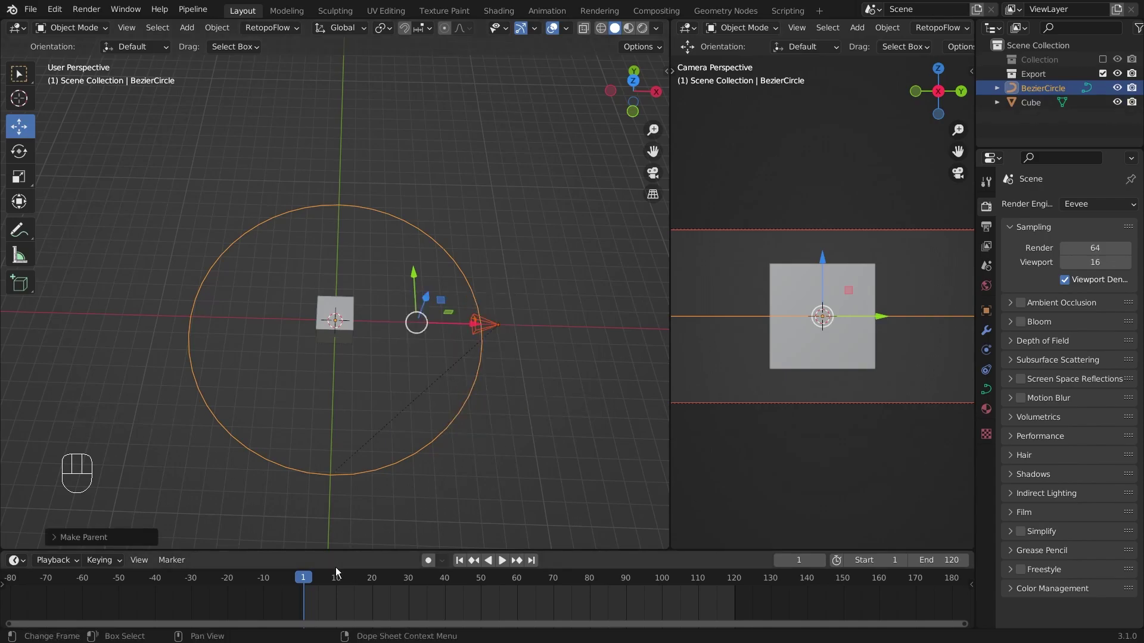
{"action": "key", "text": "space"}
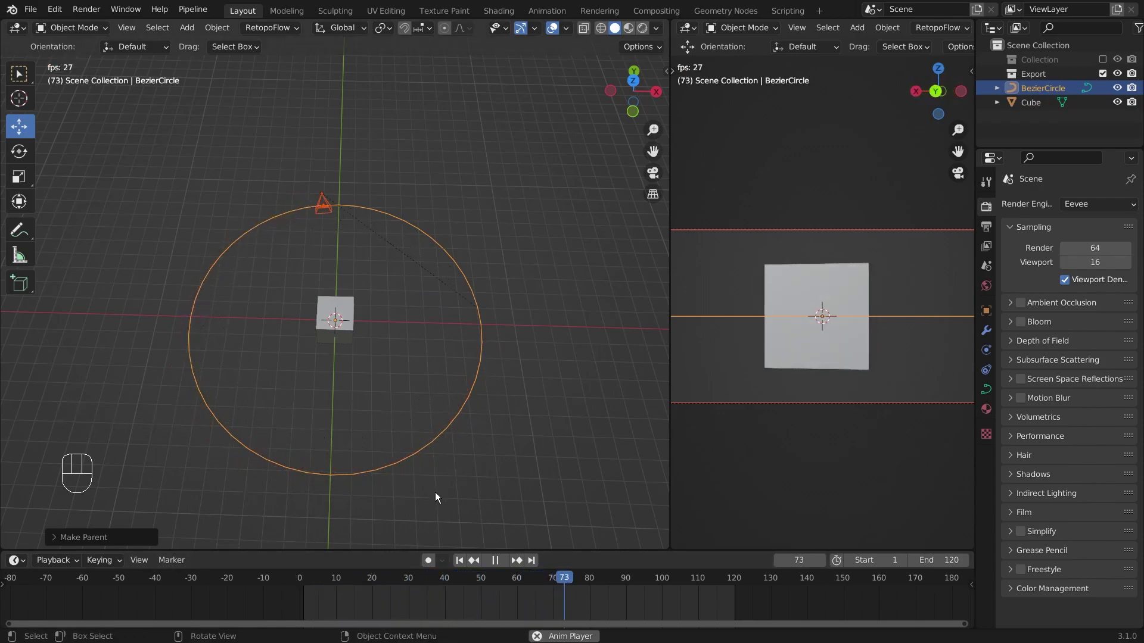
{"action": "key", "text": "space"}
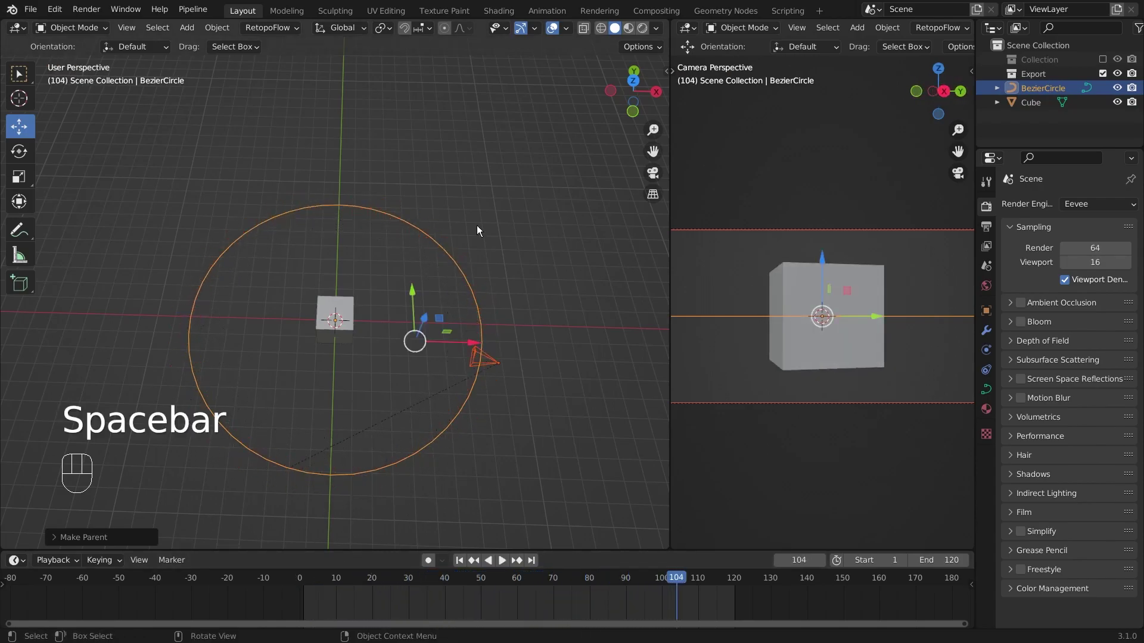
{"action": "key", "text": "space"}
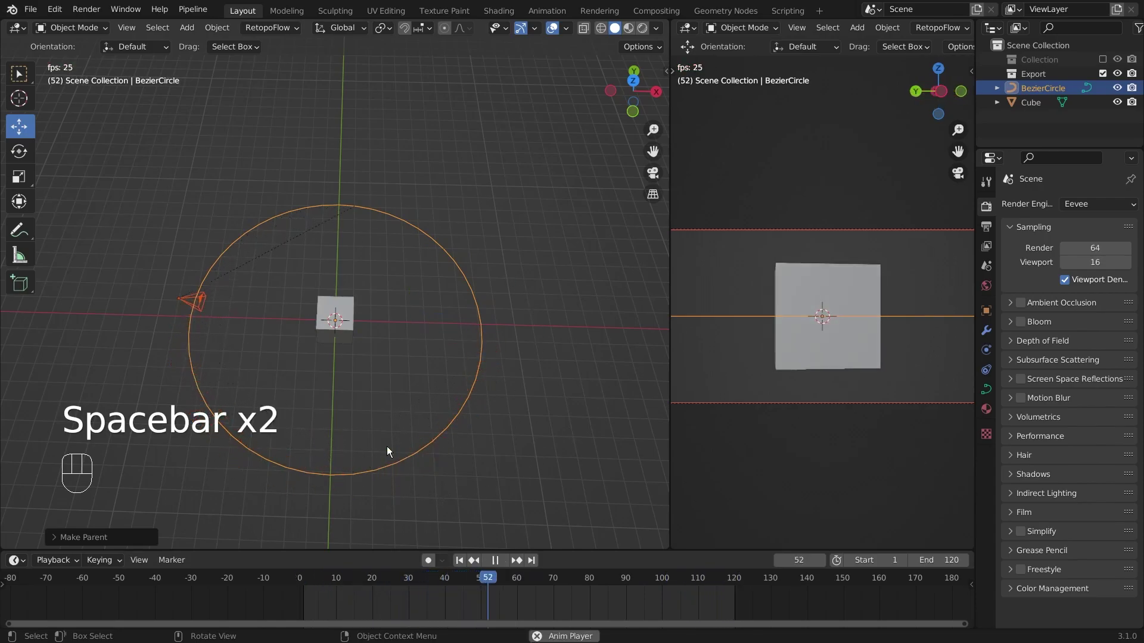
{"action": "key", "text": "space"}
{"action": "left_click_drag", "start_coordinate": [306, 580], "coordinate": [328, 547]}
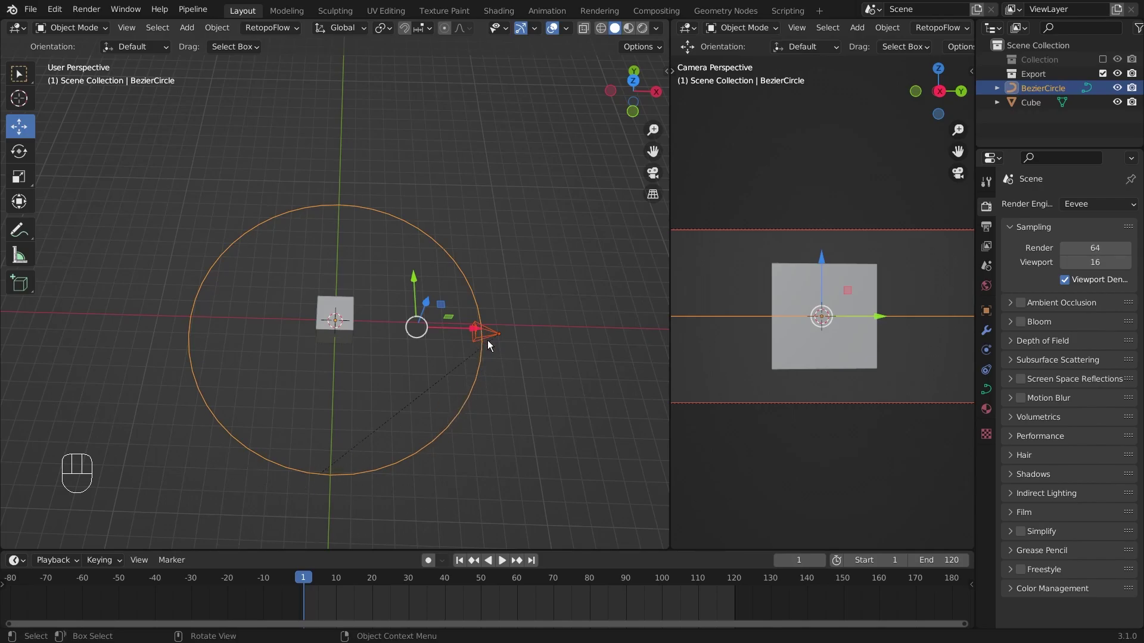
From top view, rotate Camera.001 about 90° so it faces the cube on the path.
{"action": "key", "text": "KP_7"}
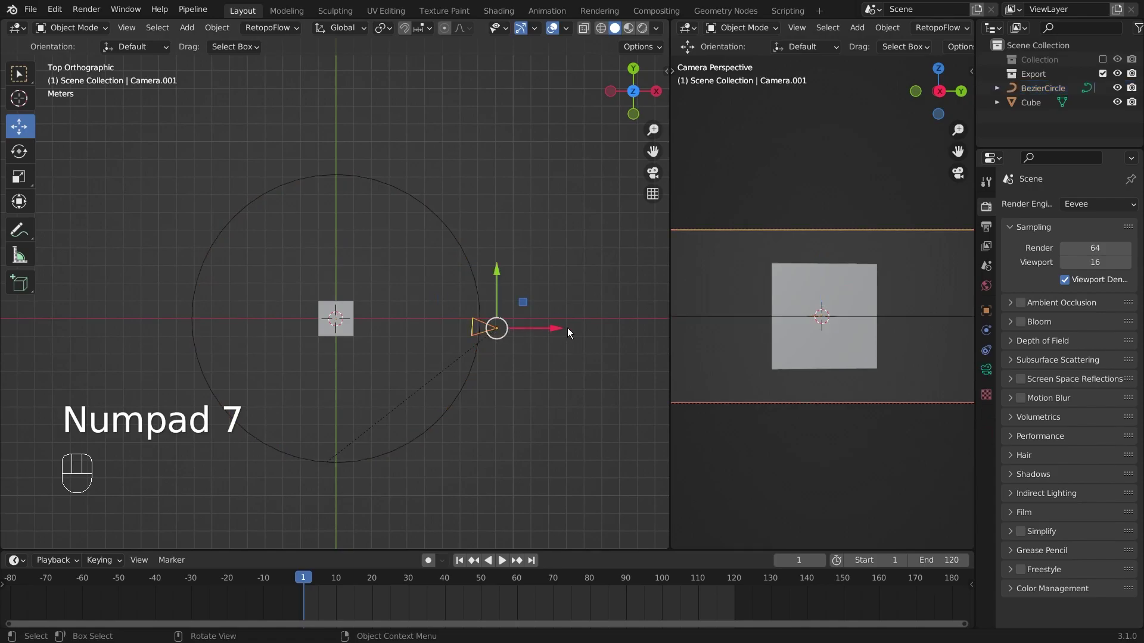
{"action": "key", "text": "g"}
{"action": "left_click", "coordinate": [406, 469]}
{"action": "key", "text": "r"}
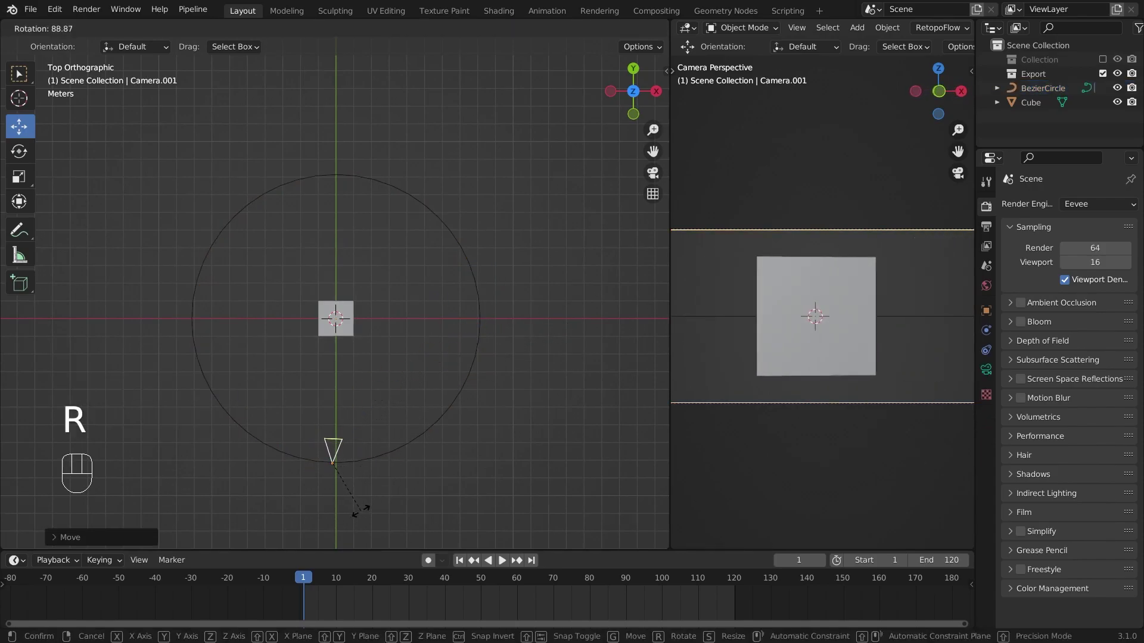
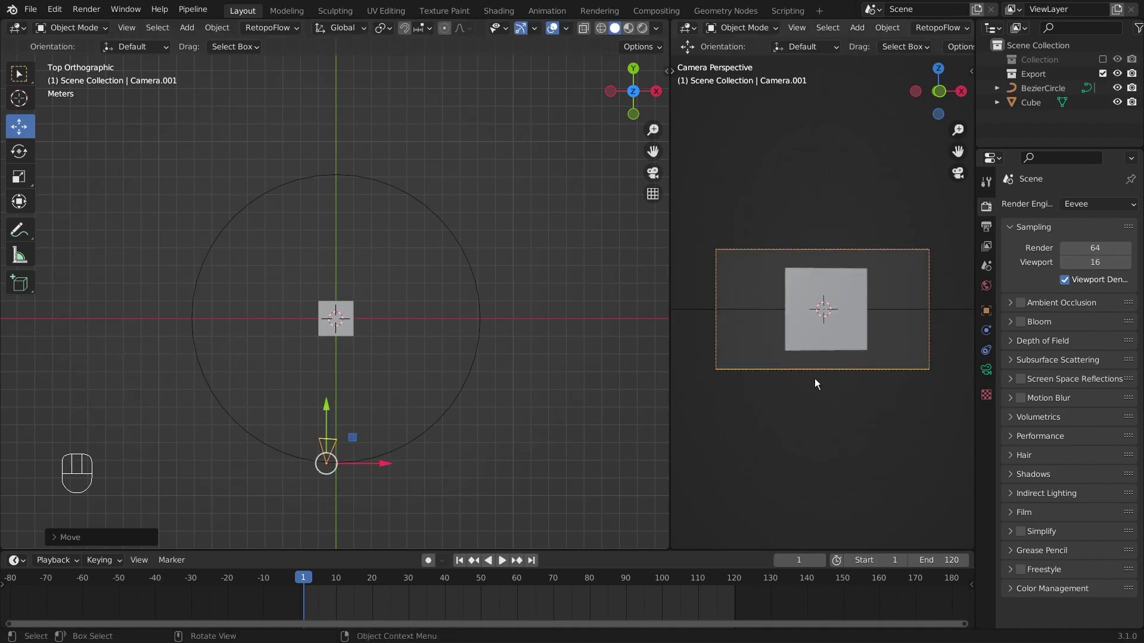
Replay the circling camera animation, scrub to frame 120, then return to frame 1.
{"action": "key", "text": "space"}
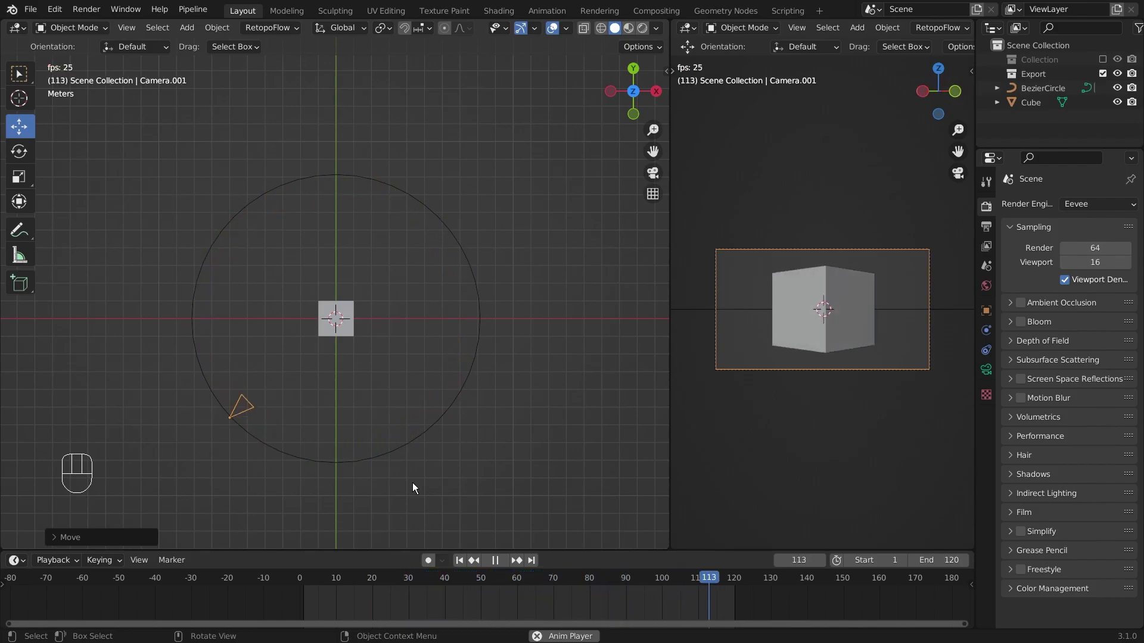
{"action": "key", "text": "space"}
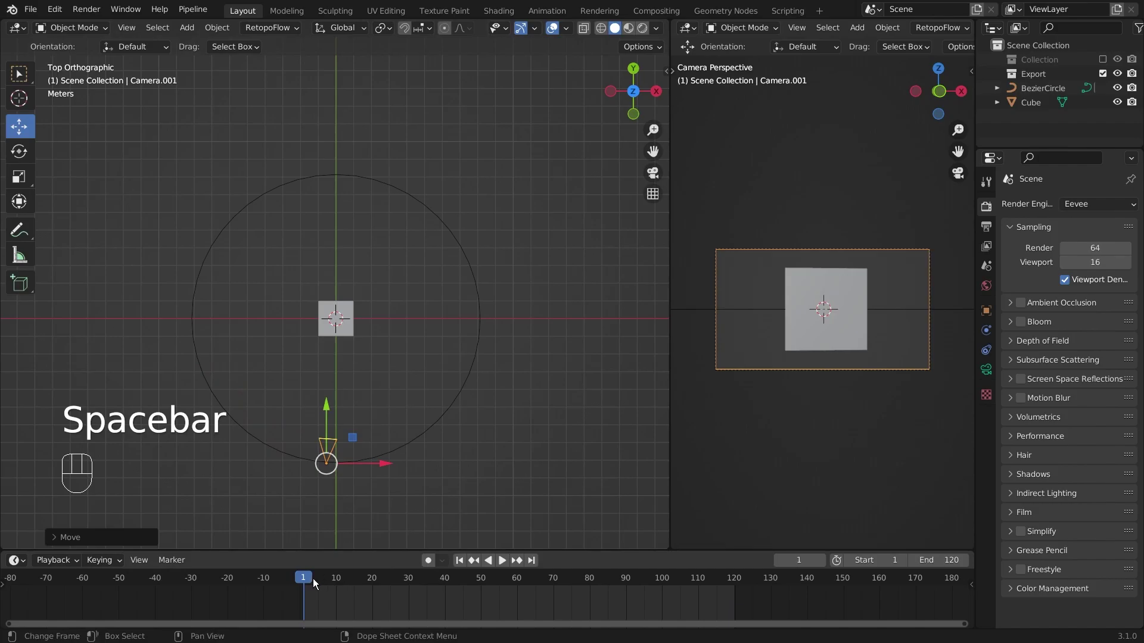
{"action": "key", "text": "space"}
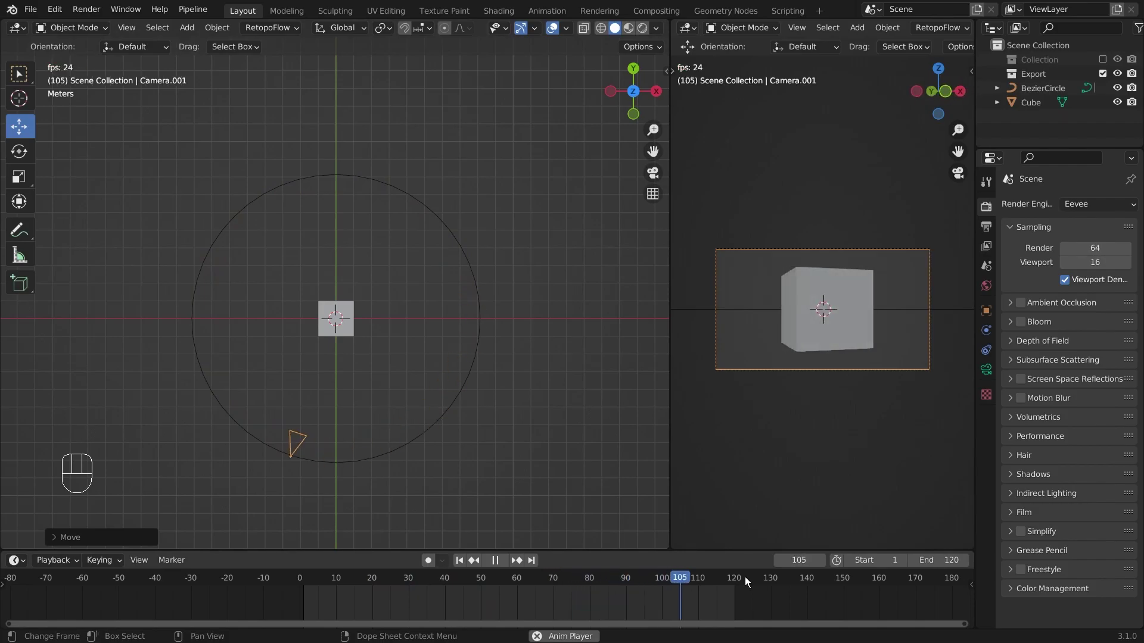
{"action": "key", "text": "space"}
{"action": "left_click_drag", "start_coordinate": [704, 584], "coordinate": [578, 595]}
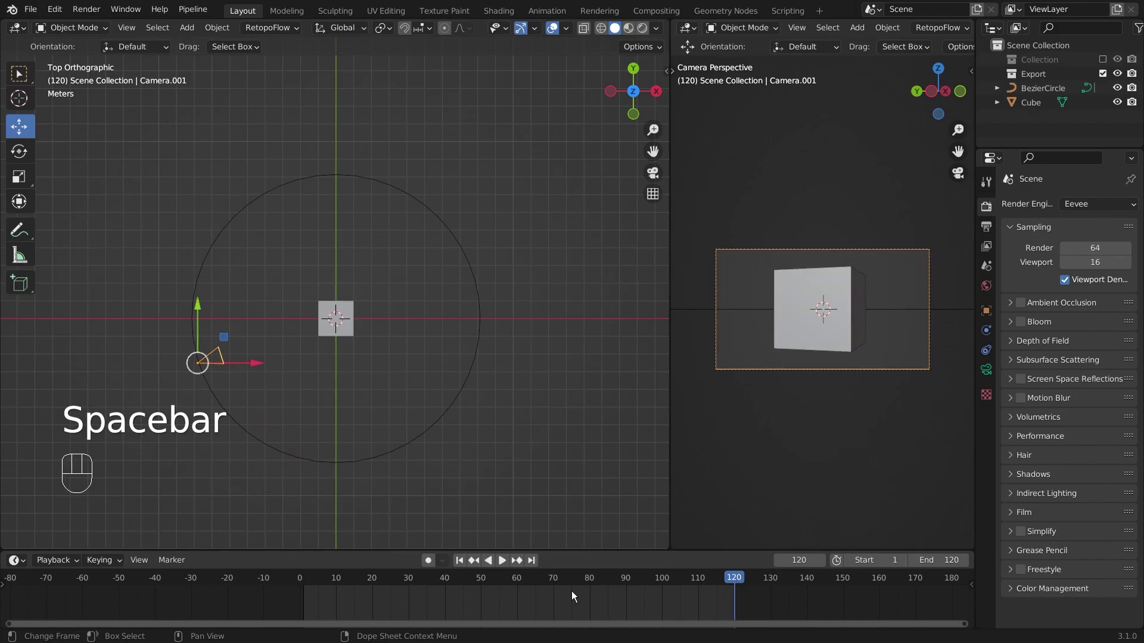
{"action": "left_click", "coordinate": [311, 585]}
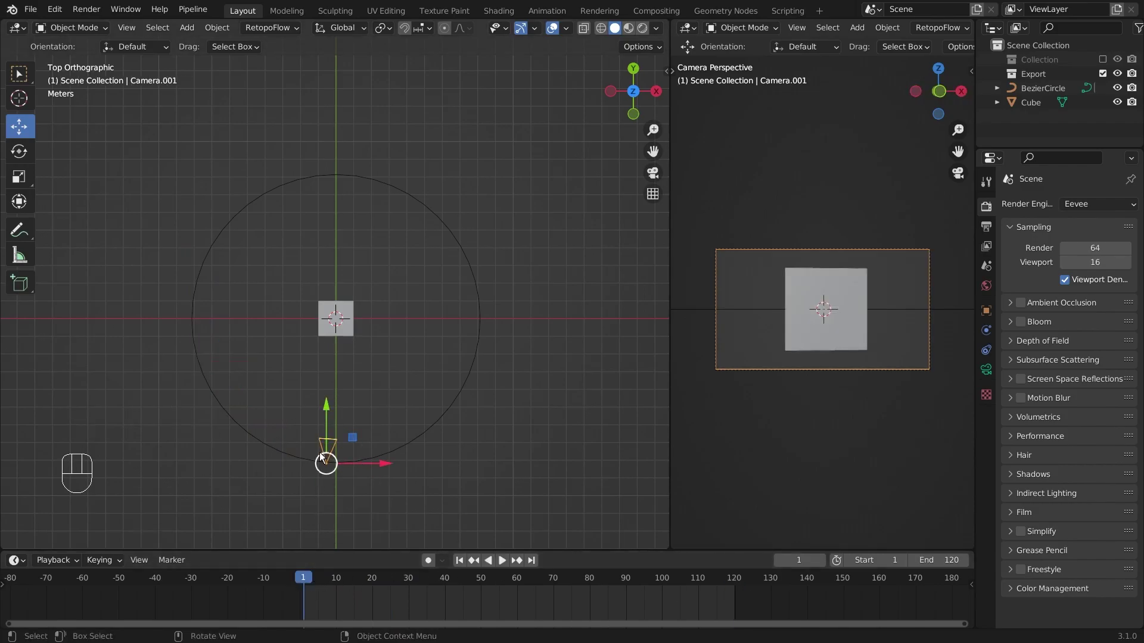
Select the BezierCircle and reveal its Path Animation settings in Object Data Properties.
{"action": "left_click", "coordinate": [486, 357]}
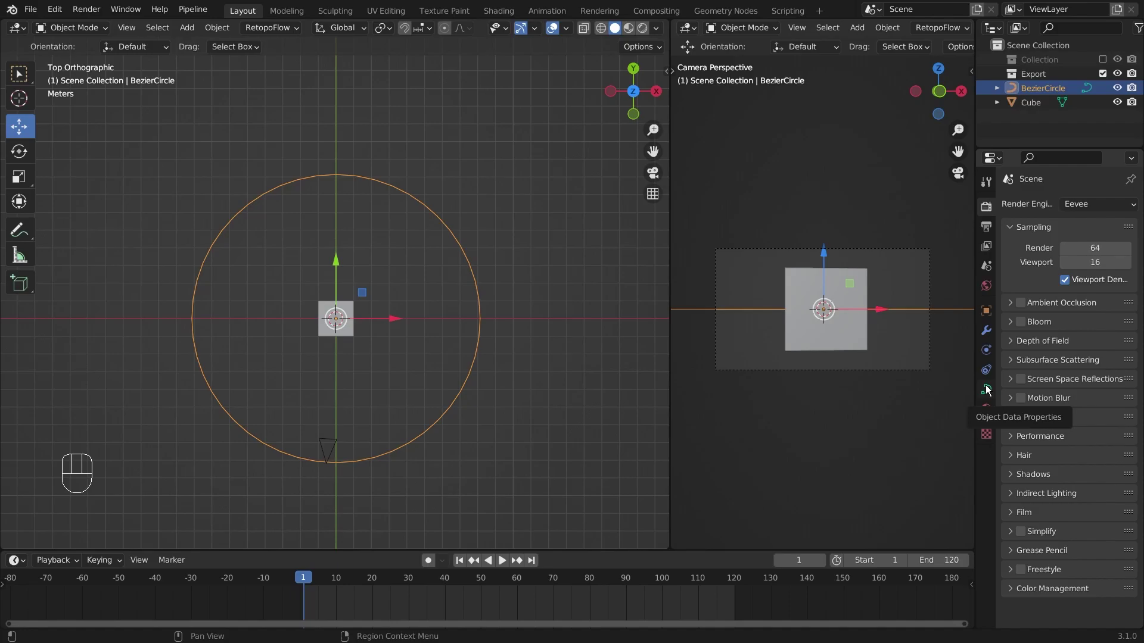
{"action": "left_click", "coordinate": [830, 318]}
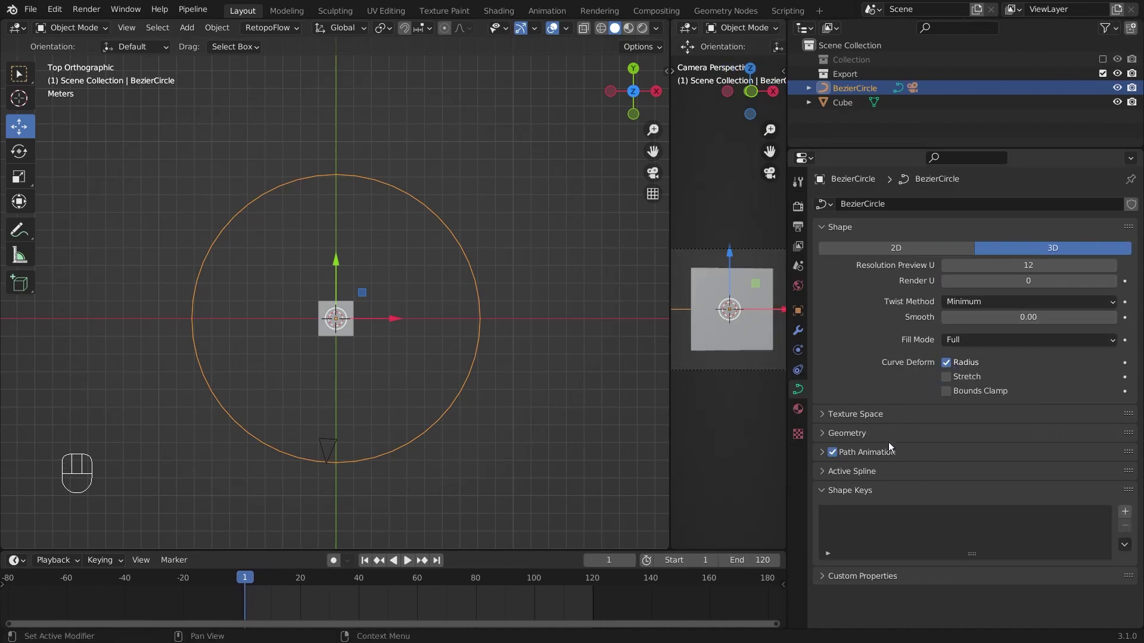
{"action": "left_click", "coordinate": [824, 455]}
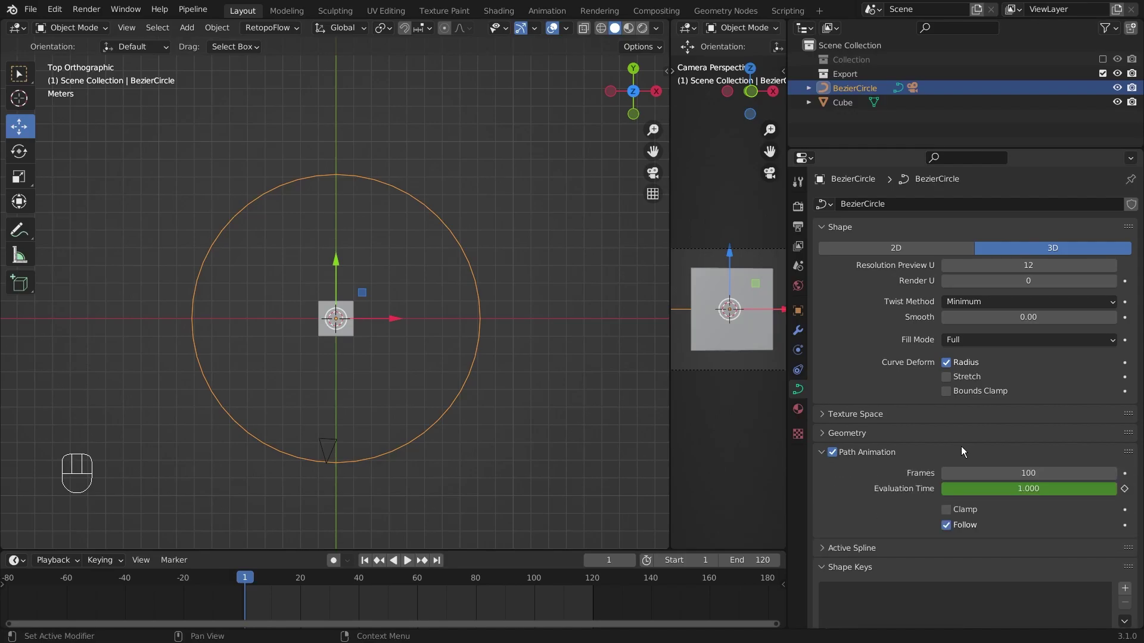
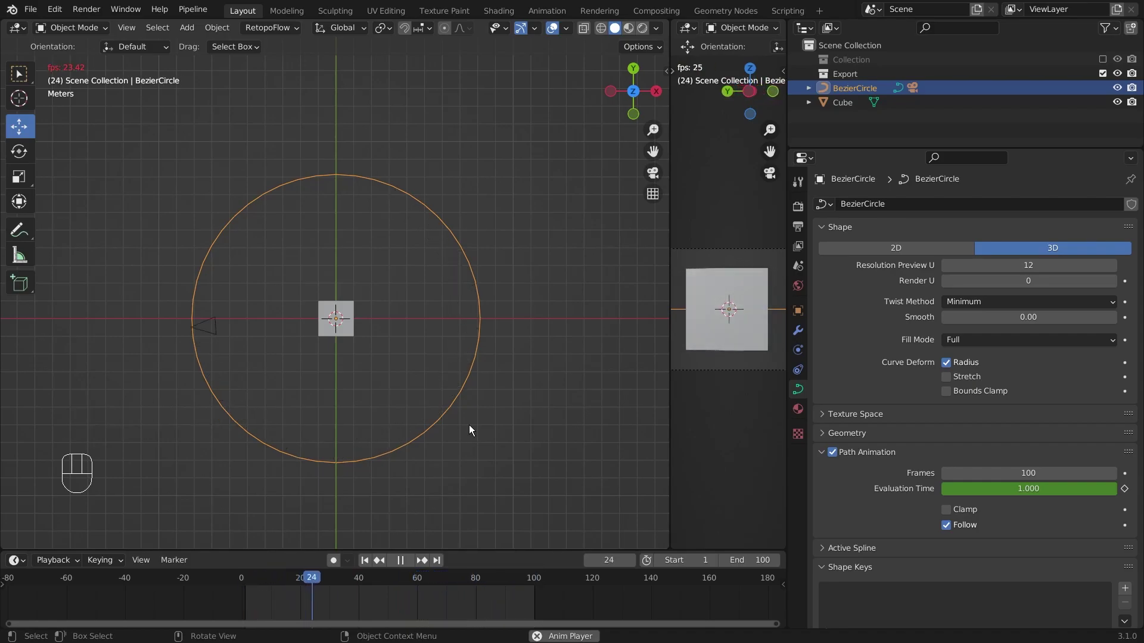
Stop playback and return the timeline to frame 1.
{"action": "key", "text": "space"}
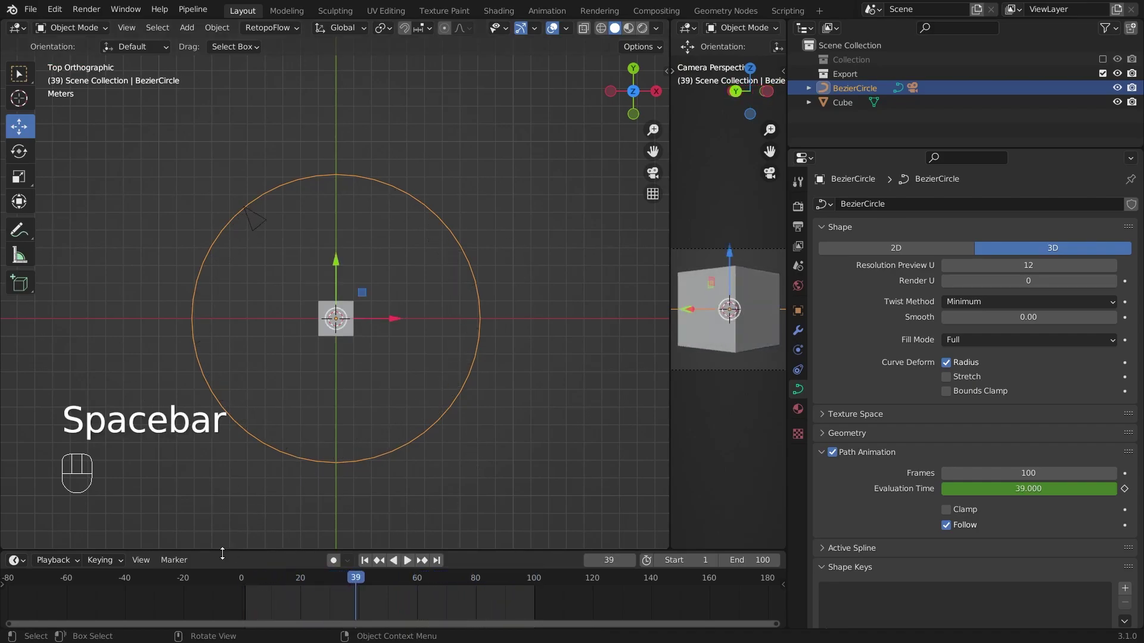
{"action": "left_click", "coordinate": [245, 580]}
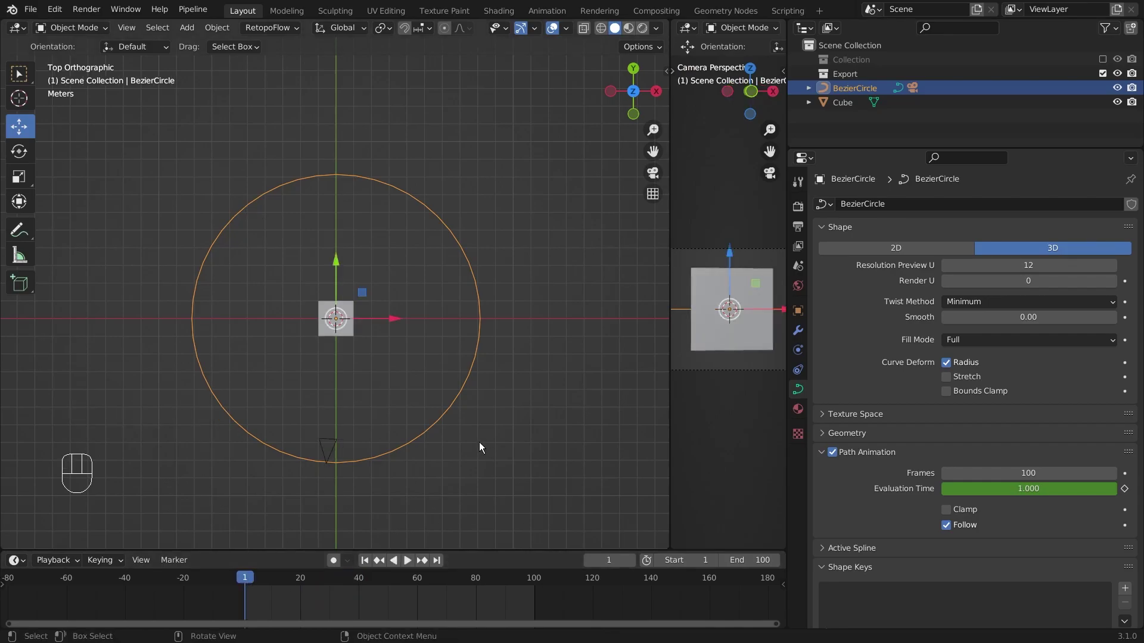
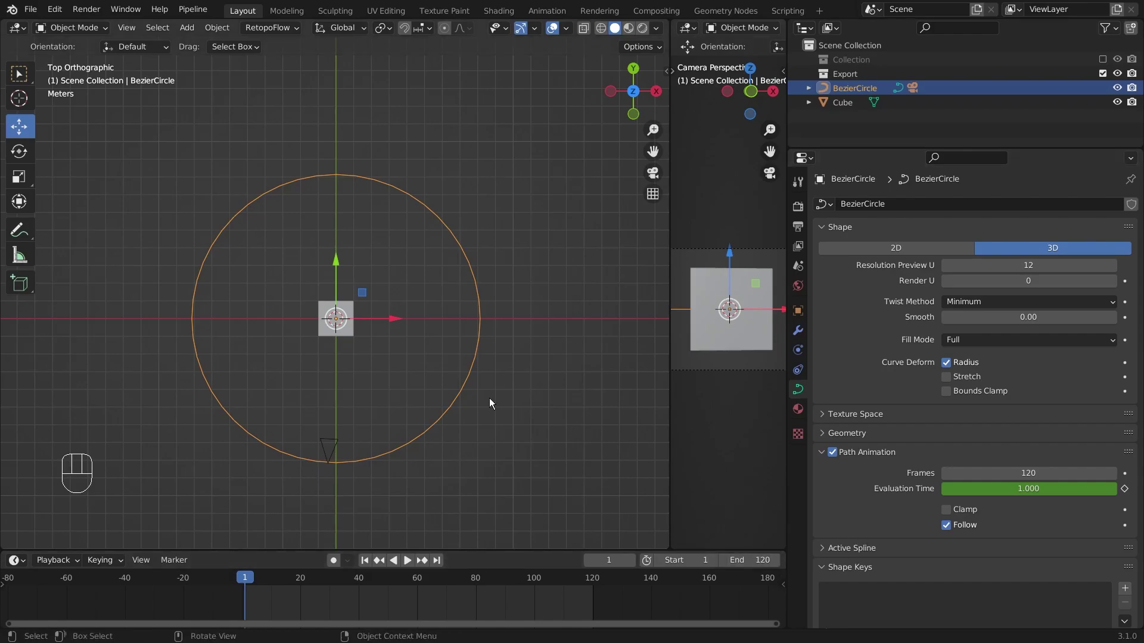
{"action": "key", "text": "space"}
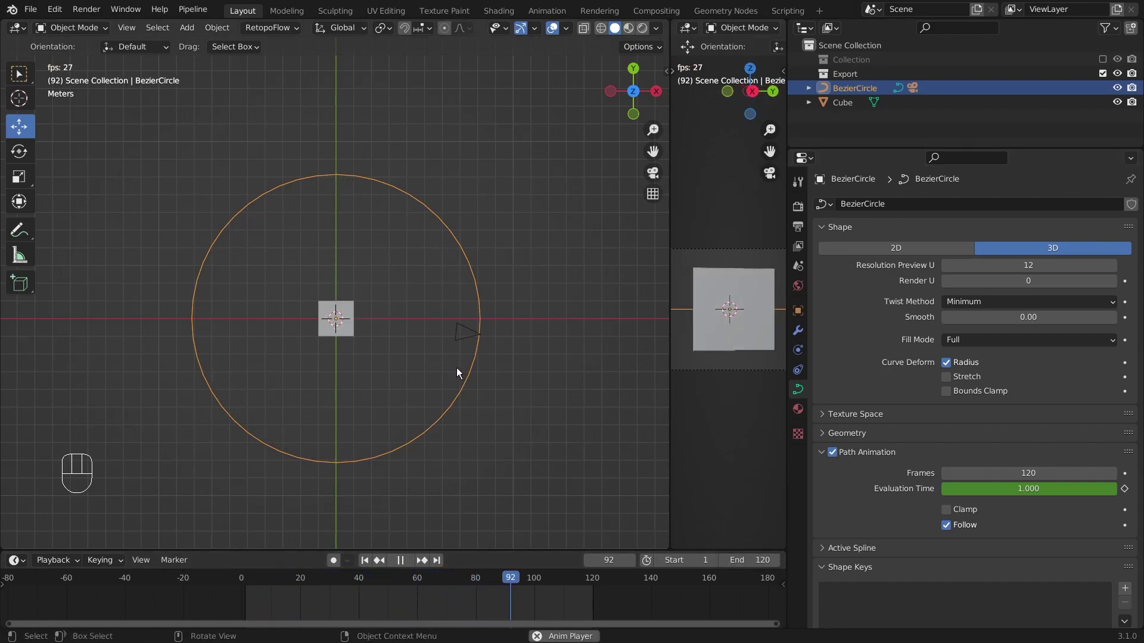
{"action": "key", "text": "space"}
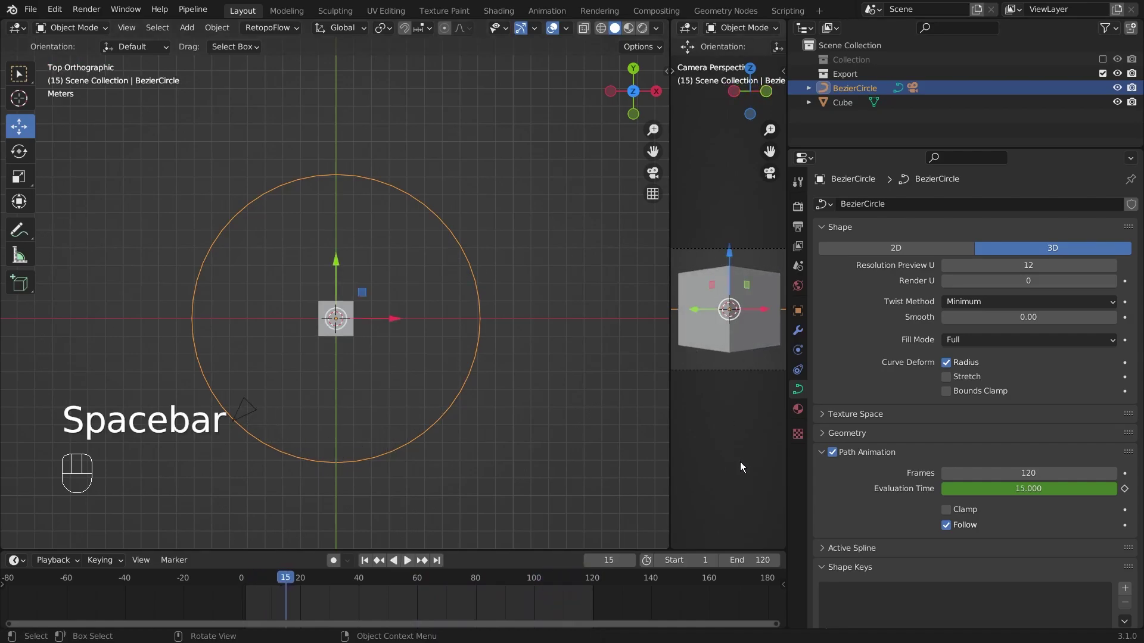
{"action": "left_click", "coordinate": [248, 582]}
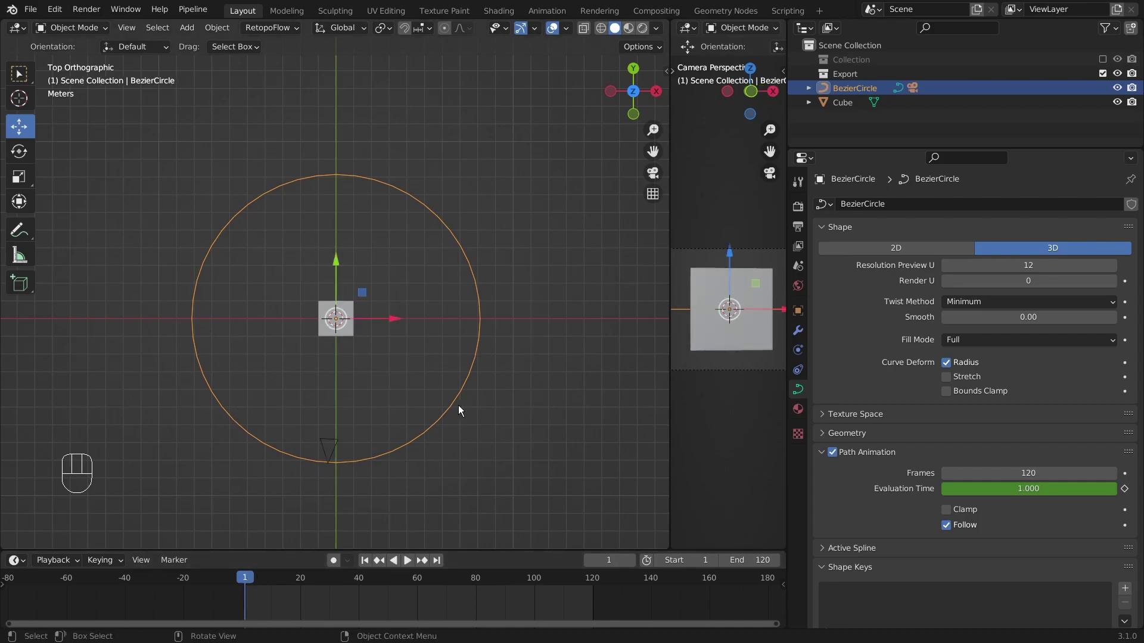
Orbit the left viewport to perspective and widen the camera viewport.
{"action": "left_click_drag", "start_coordinate": [454, 395], "coordinate": [459, 279]}
{"action": "left_click", "coordinate": [459, 280]}
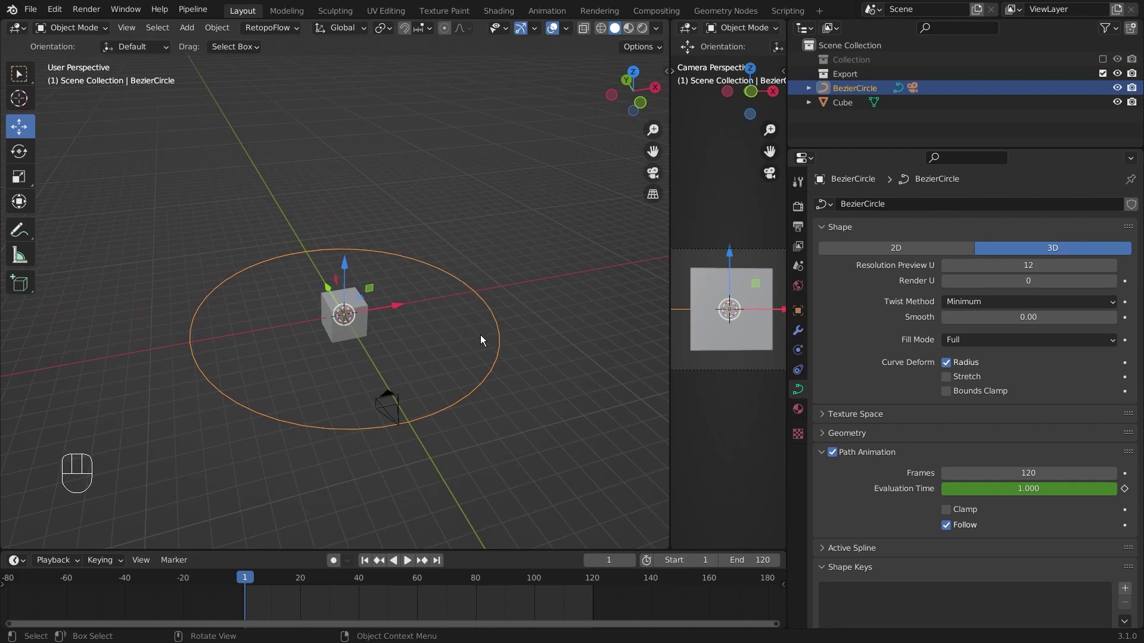
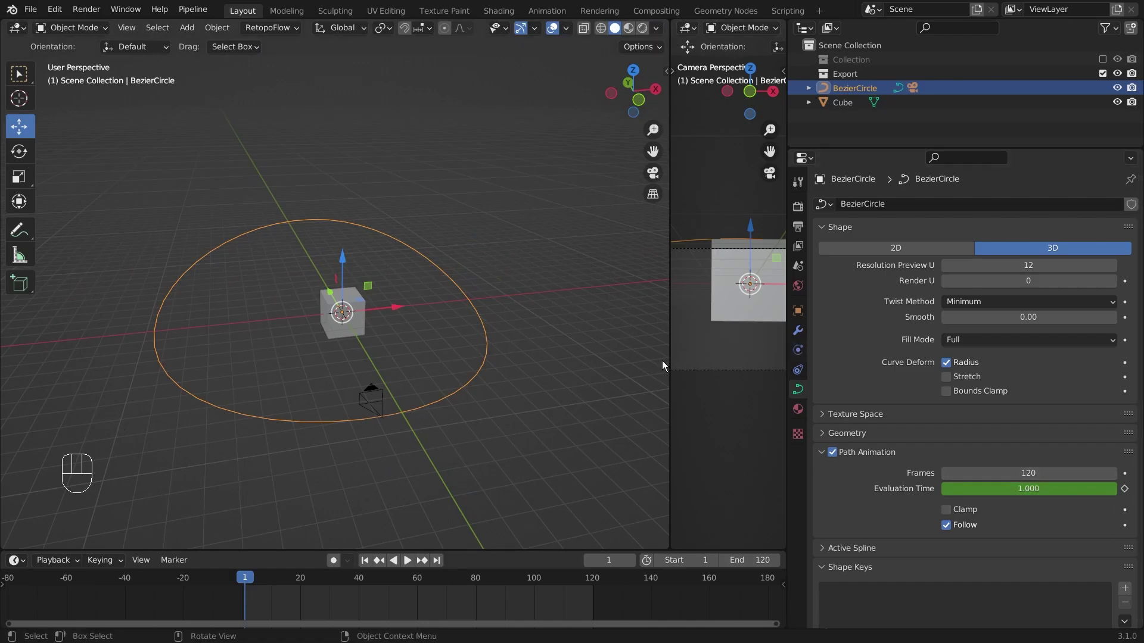
{"action": "left_click_drag", "start_coordinate": [756, 293], "coordinate": [678, 293]}
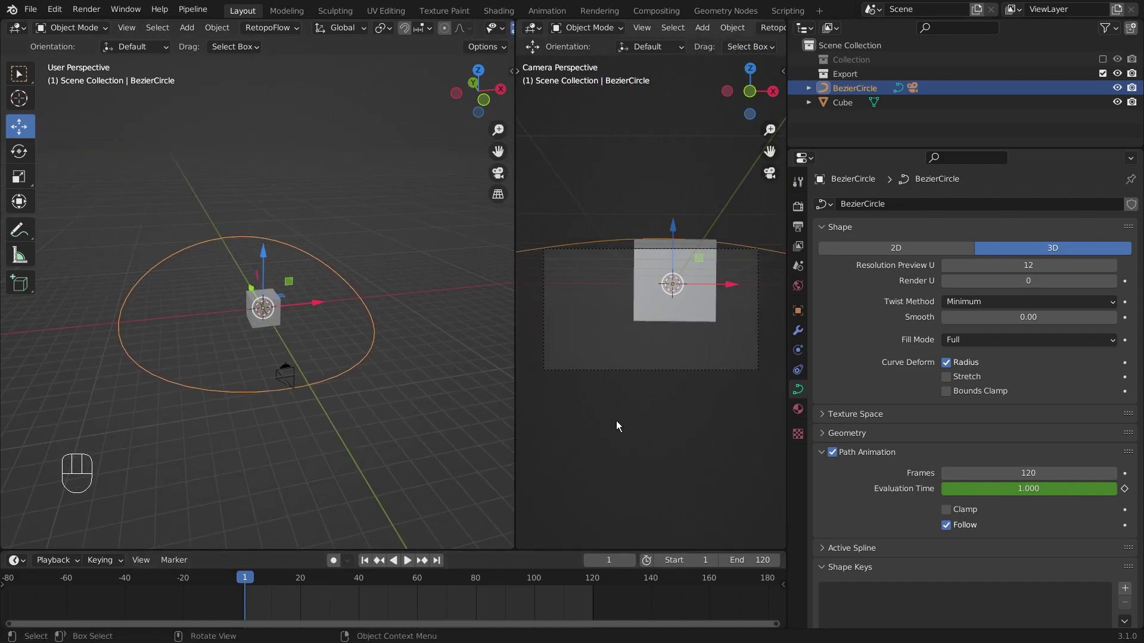
Preview the camera travelling along the circular path, then return to frame 1.
{"action": "key", "text": "space"}
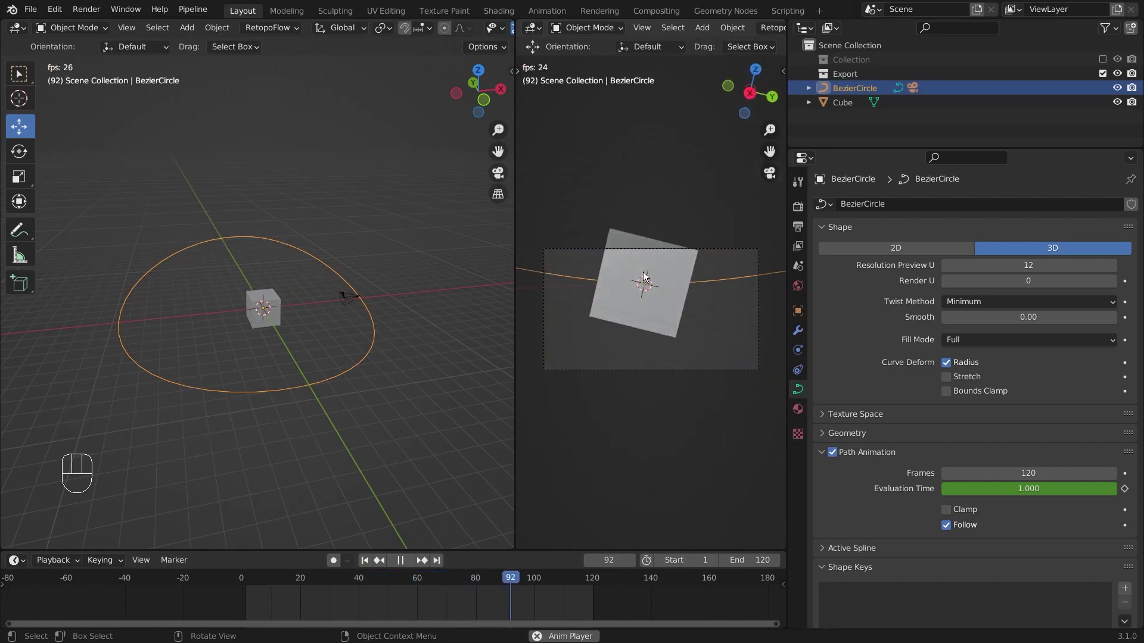
{"action": "key", "text": "space"}
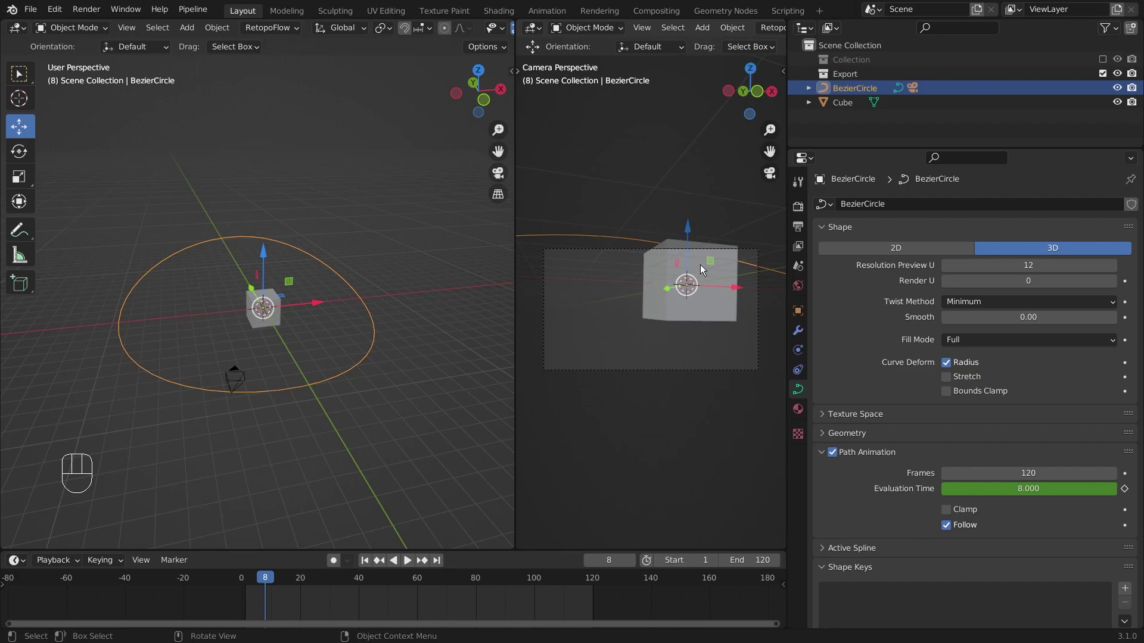
{"action": "left_click", "coordinate": [254, 582]}
{"action": "left_click_drag", "start_coordinate": [438, 352], "coordinate": [363, 368]}
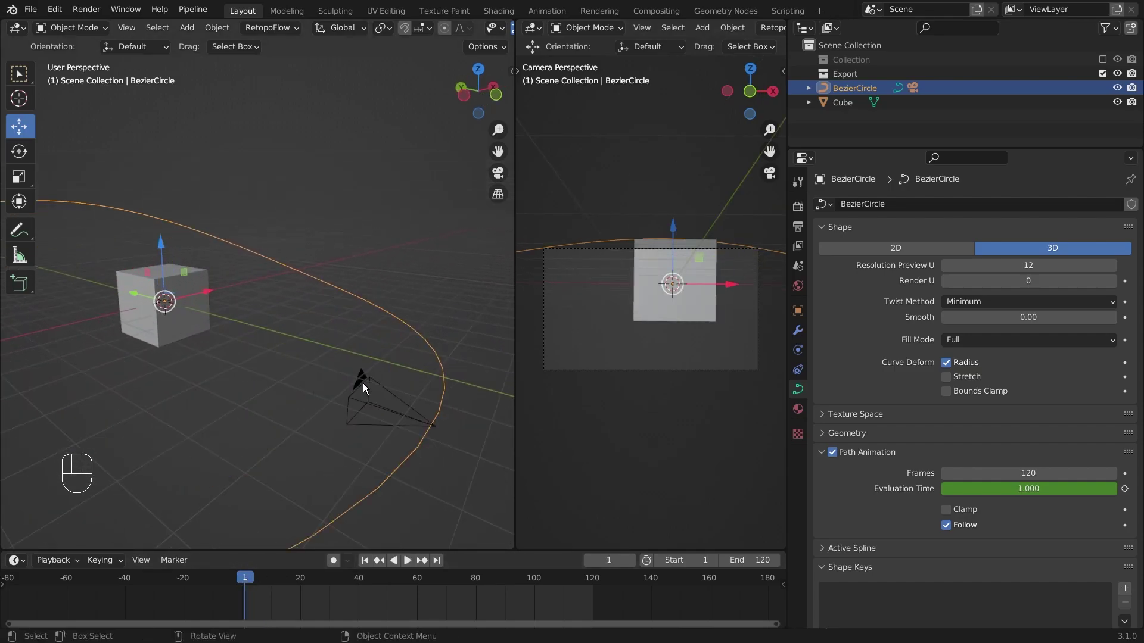
Add a Track To constraint on Camera.001 with the Cube picked as target via eyedropper.
{"action": "left_click", "coordinate": [369, 388]}
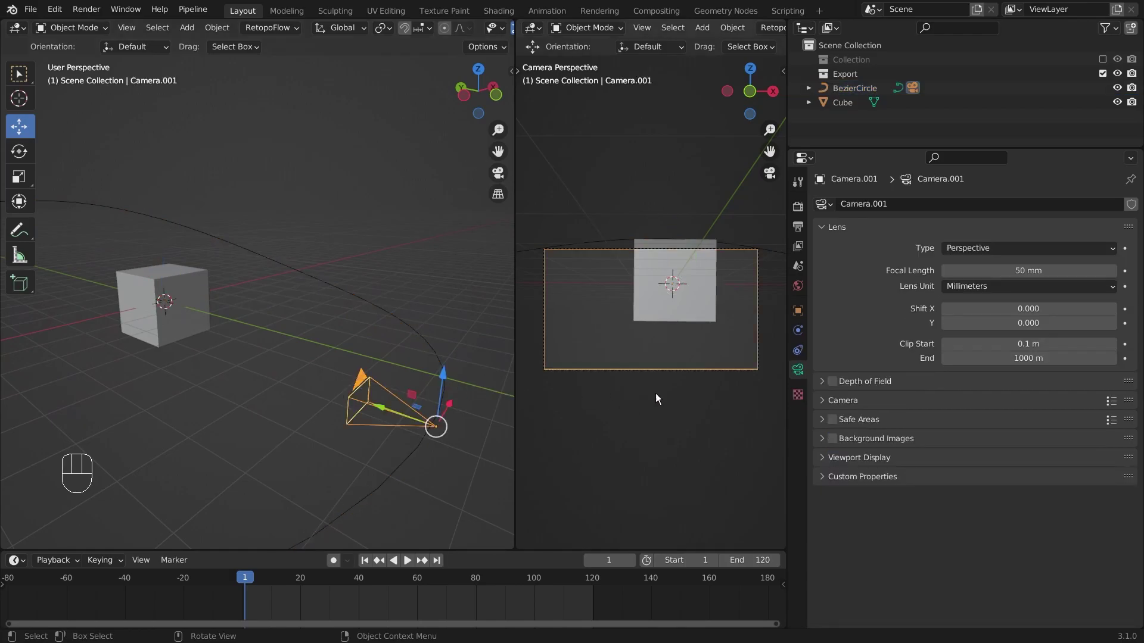
{"action": "left_click", "coordinate": [802, 356]}
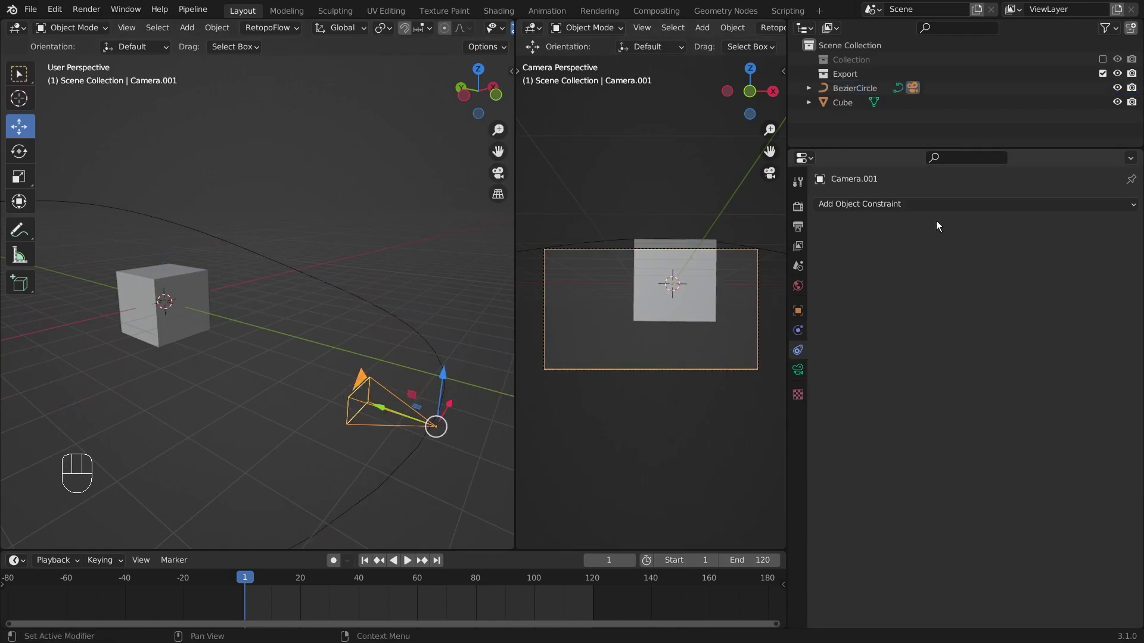
{"action": "left_click_drag", "start_coordinate": [1003, 204], "coordinate": [1000, 314]}
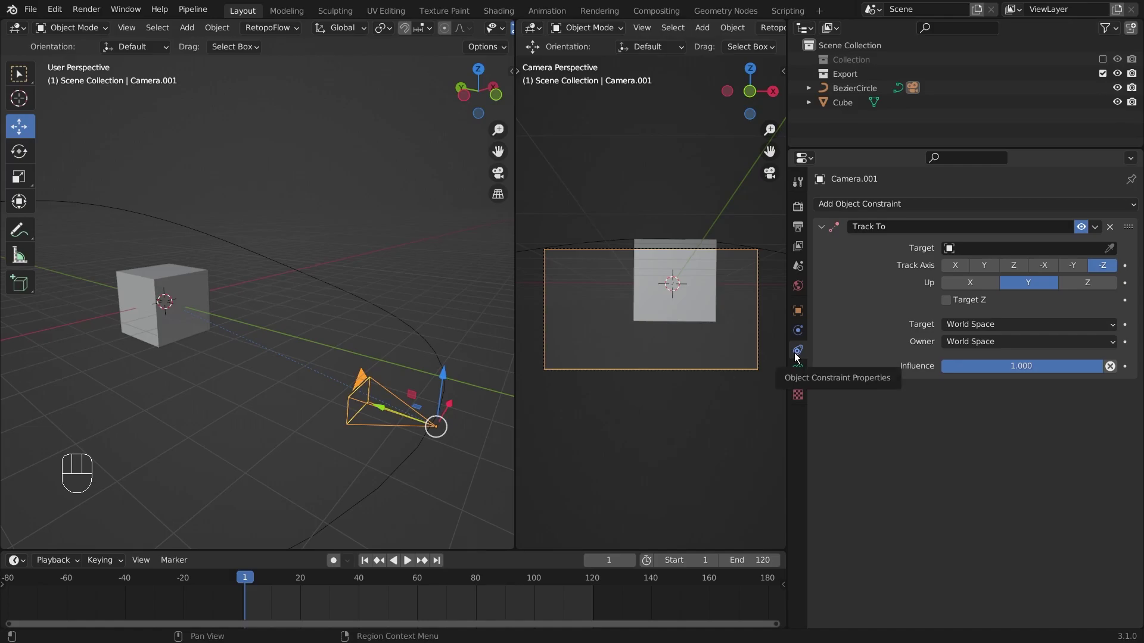
{"action": "left_click_drag", "start_coordinate": [881, 200], "coordinate": [971, 501]}
{"action": "left_click", "coordinate": [974, 503]}
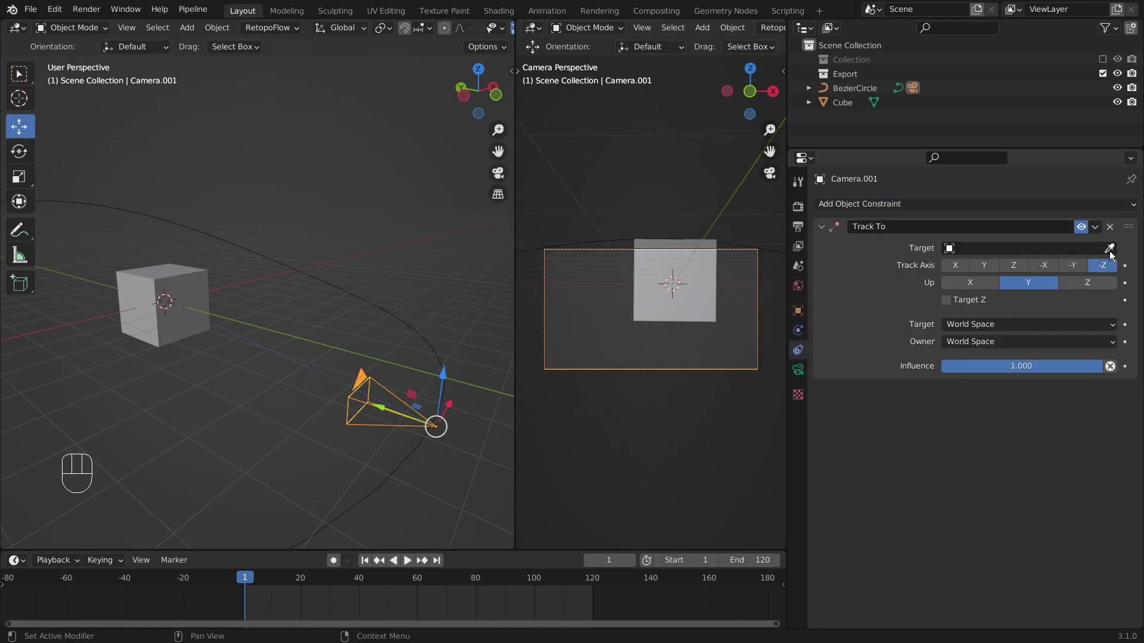
{"action": "left_click", "coordinate": [1115, 255]}
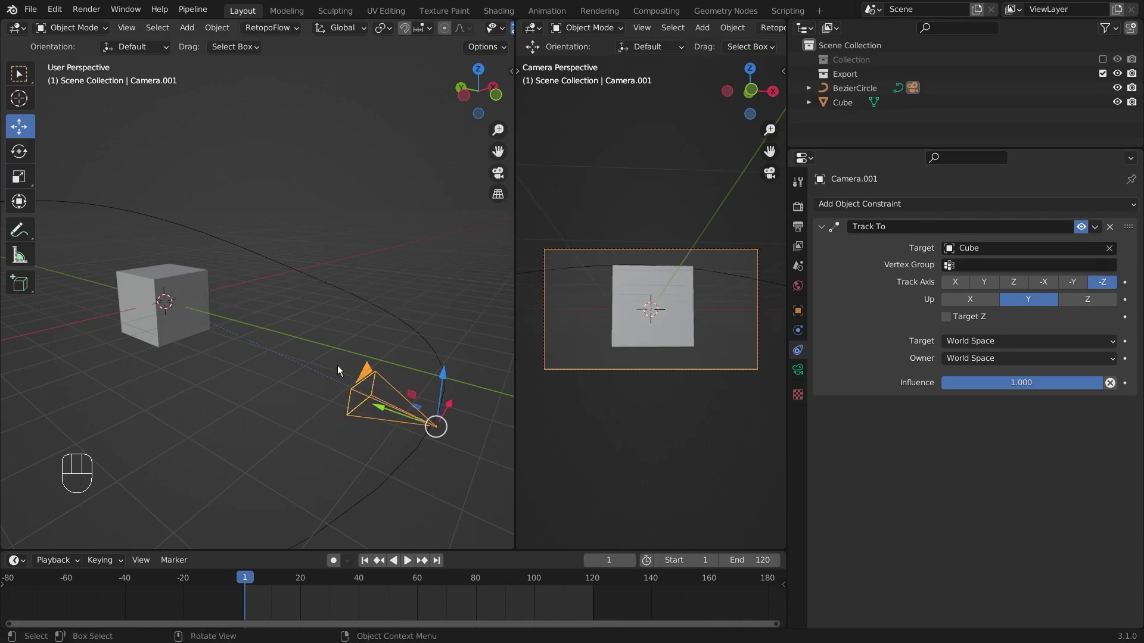
{"action": "key", "text": "space"}
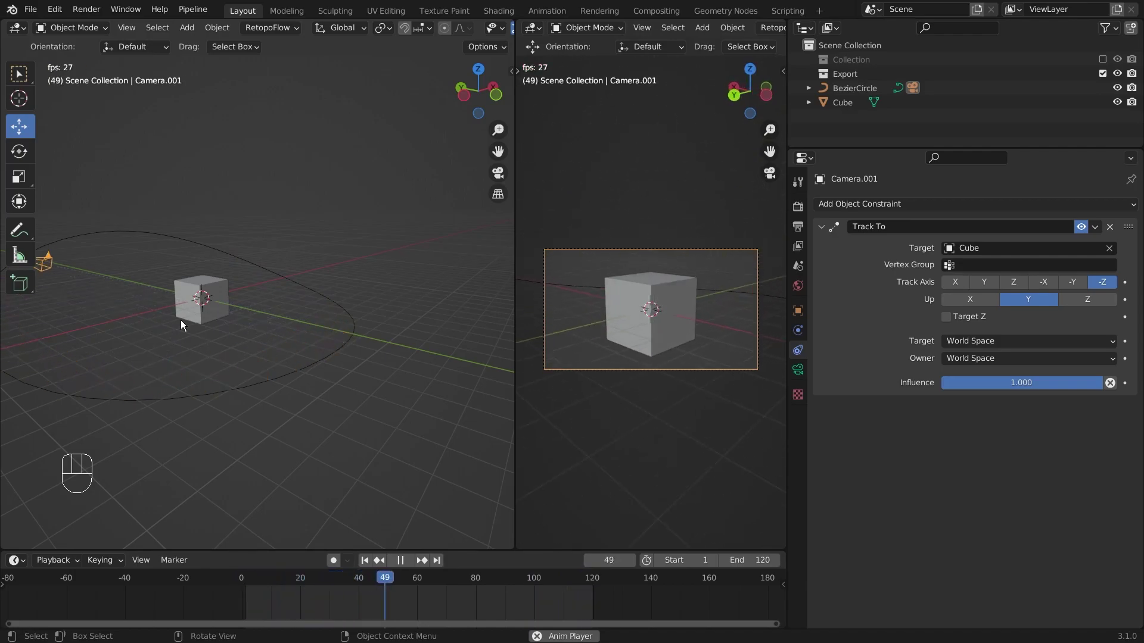
{"action": "key", "text": "space"}
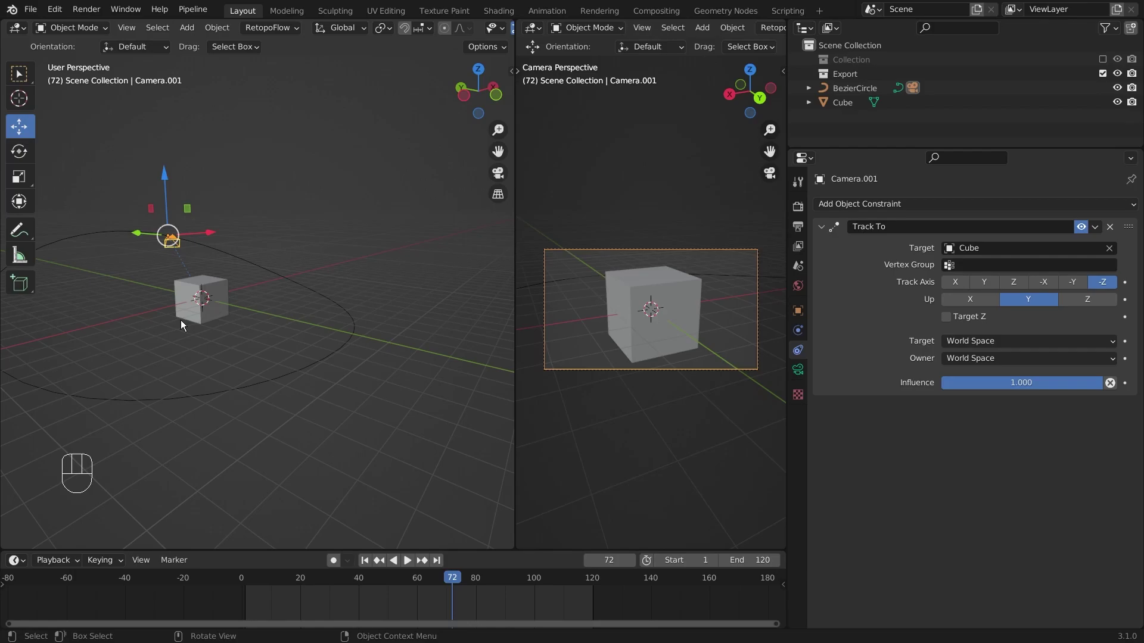
{"action": "key", "text": "space"}
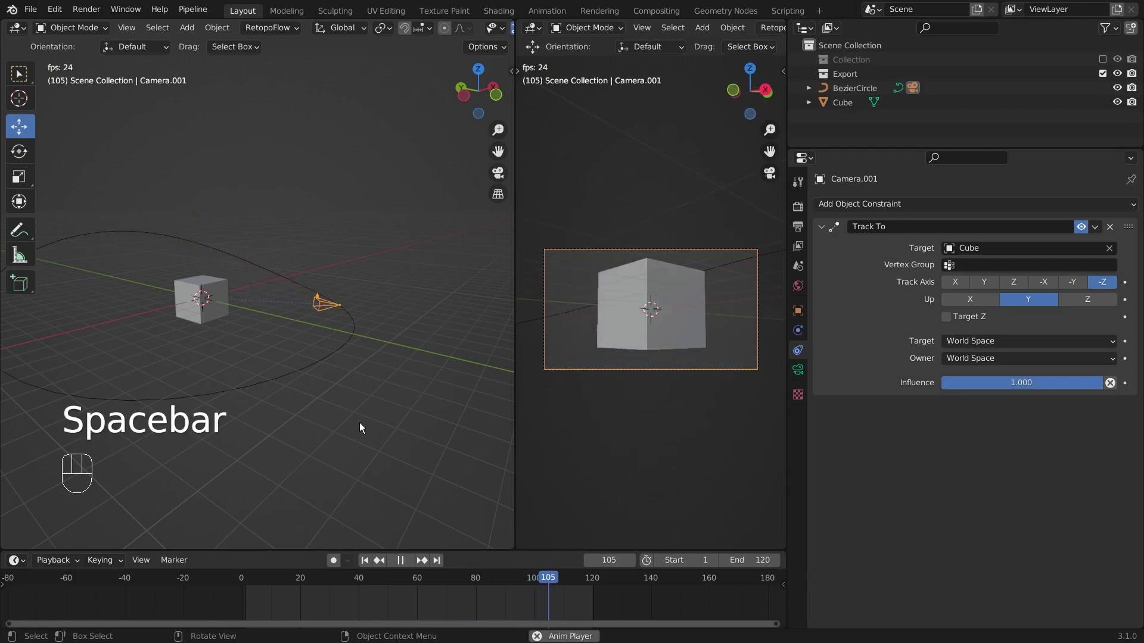
{"action": "key", "text": "space"}
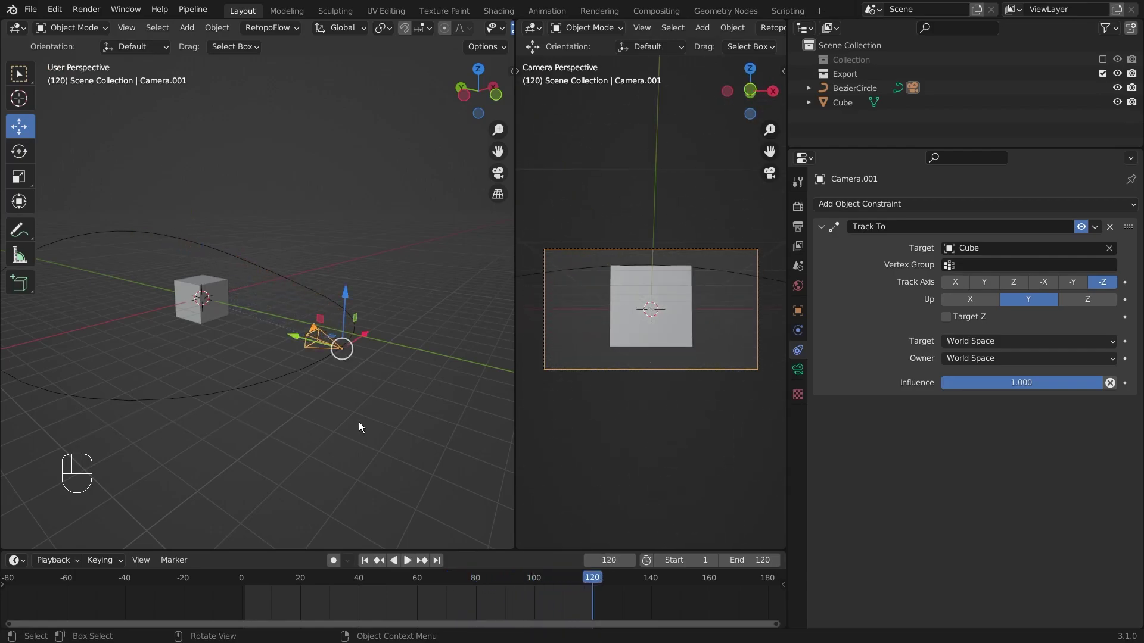